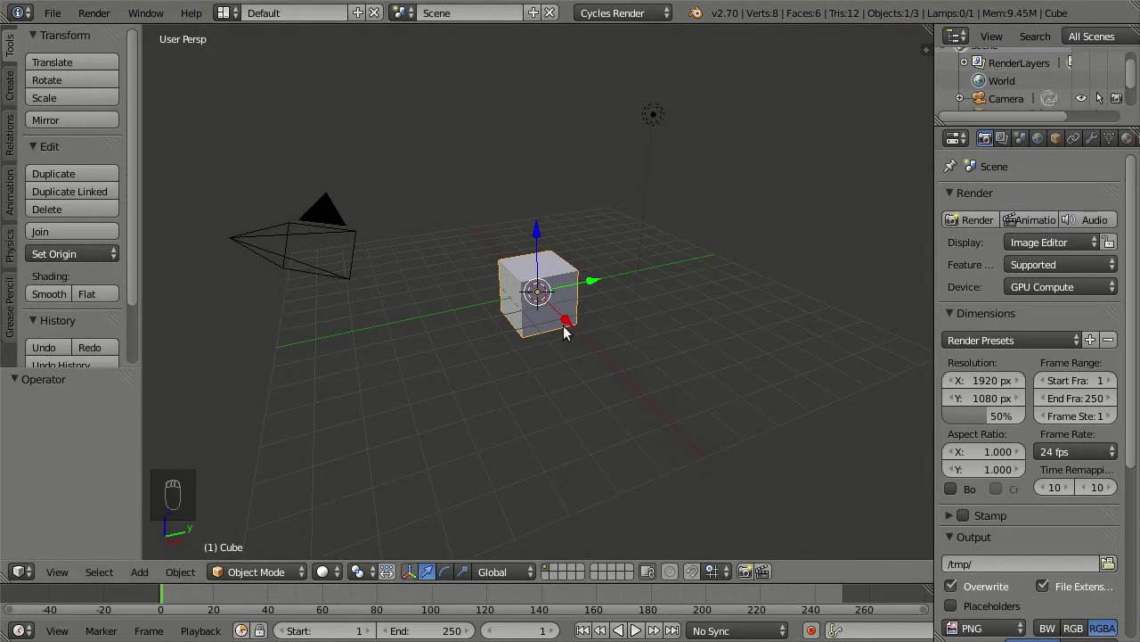
- Replace the default cube with a plane scaled up about 7.551 times in rendered preview
{"action": "left_click_drag", "start_coordinate": [574, 366], "coordinate": [608, 342]}
{"action": "key", "text": "x"}
{"action": "key", "text": "shift+a"}
{"action": "key", "text": "s"}
{"action": "left_click_drag", "start_coordinate": [688, 374], "coordinate": [341, 474]}
{"action": "left_click_drag", "start_coordinate": [330, 576], "coordinate": [485, 402]}
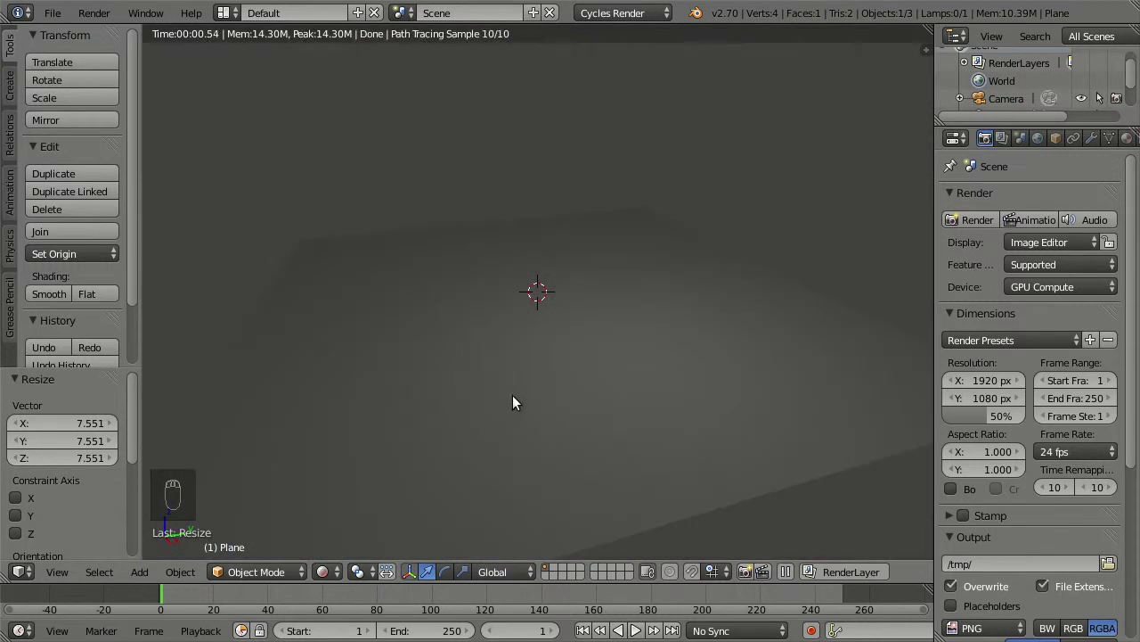
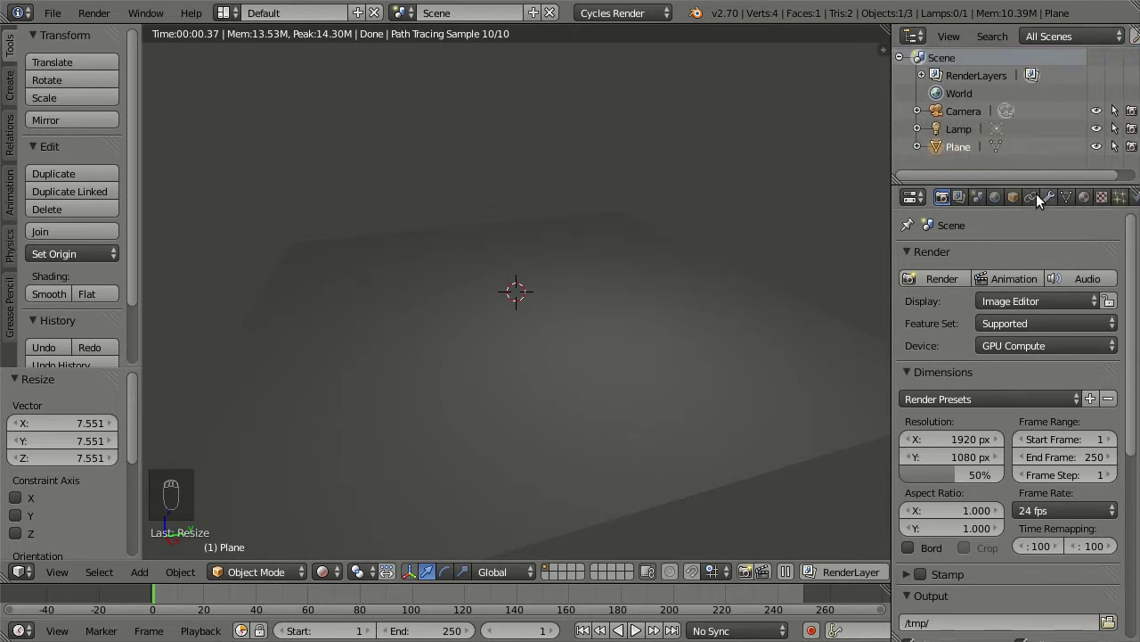
- Make the world background black and split the viewport into two 3D views
{"action": "left_click_drag", "start_coordinate": [960, 137], "coordinate": [985, 261]}
{"action": "left_click_drag", "start_coordinate": [994, 201], "coordinate": [546, 245]}
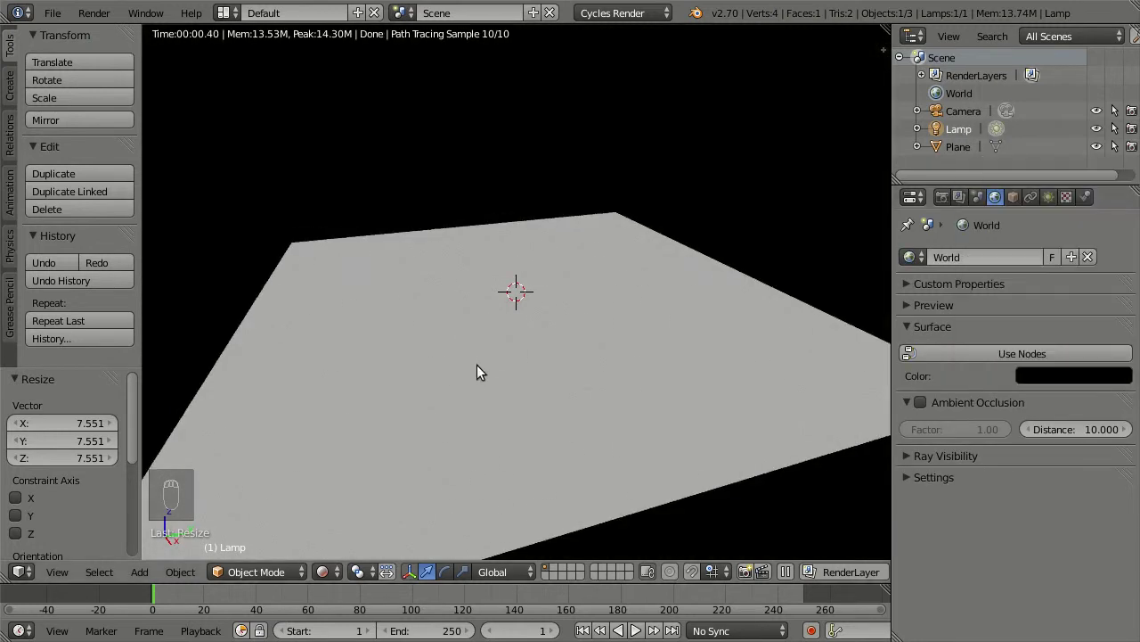
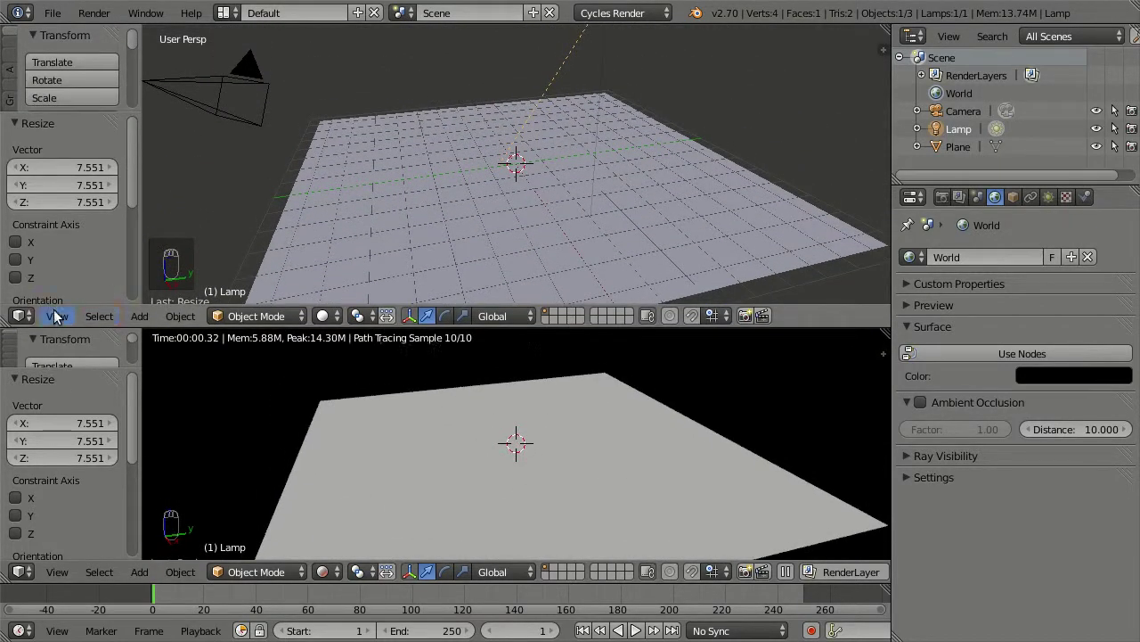
- Turn the upper area into the Node Editor and give the plane a new material
{"action": "left_click_drag", "start_coordinate": [30, 320], "coordinate": [69, 516]}
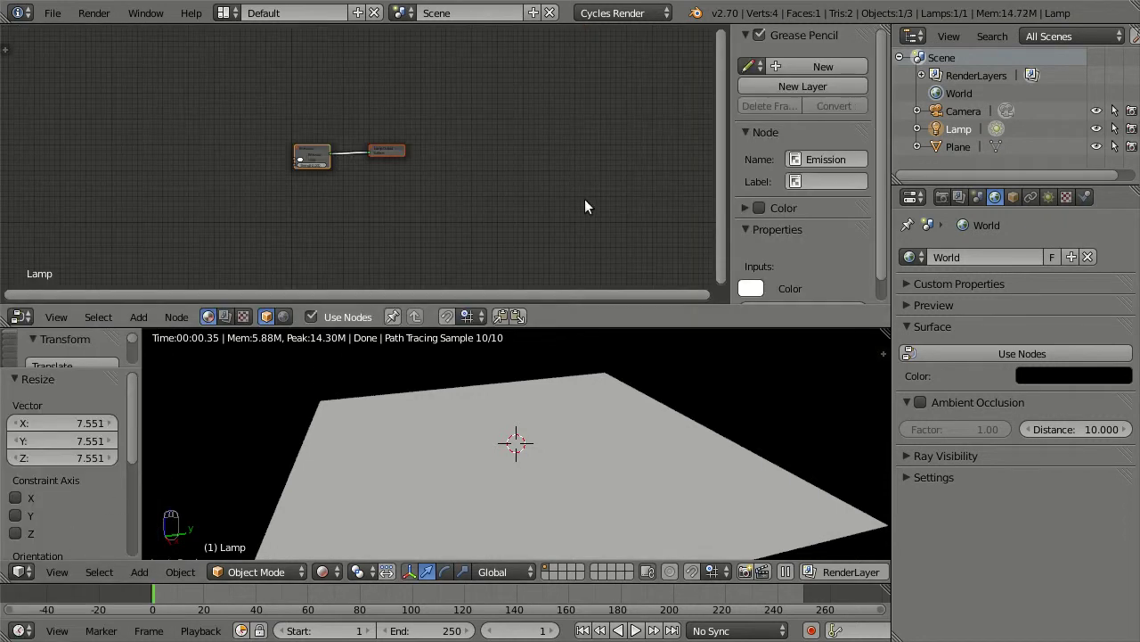
{"action": "key", "text": "n"}
{"action": "left_click_drag", "start_coordinate": [439, 427], "coordinate": [379, 322]}
{"action": "left_click", "coordinate": [380, 323]}
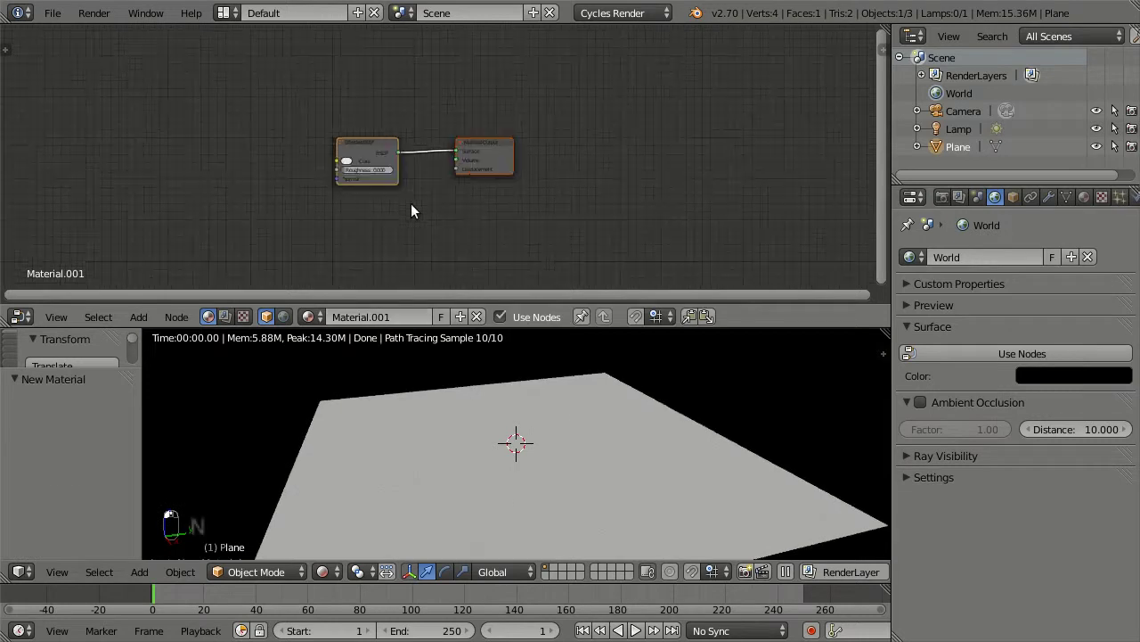
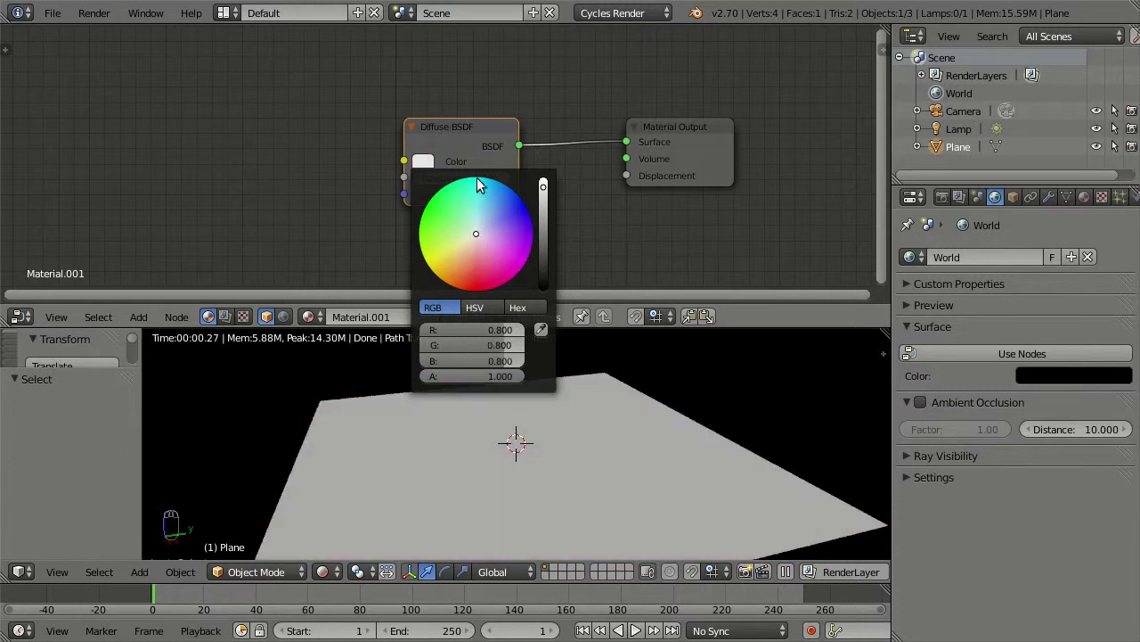
- Delete the material's Diffuse BSDF node and bring up the Add node menu
{"action": "left_click_drag", "start_coordinate": [489, 129], "coordinate": [435, 133]}
{"action": "key", "text": "x"}
{"action": "key", "text": "shift+a"}
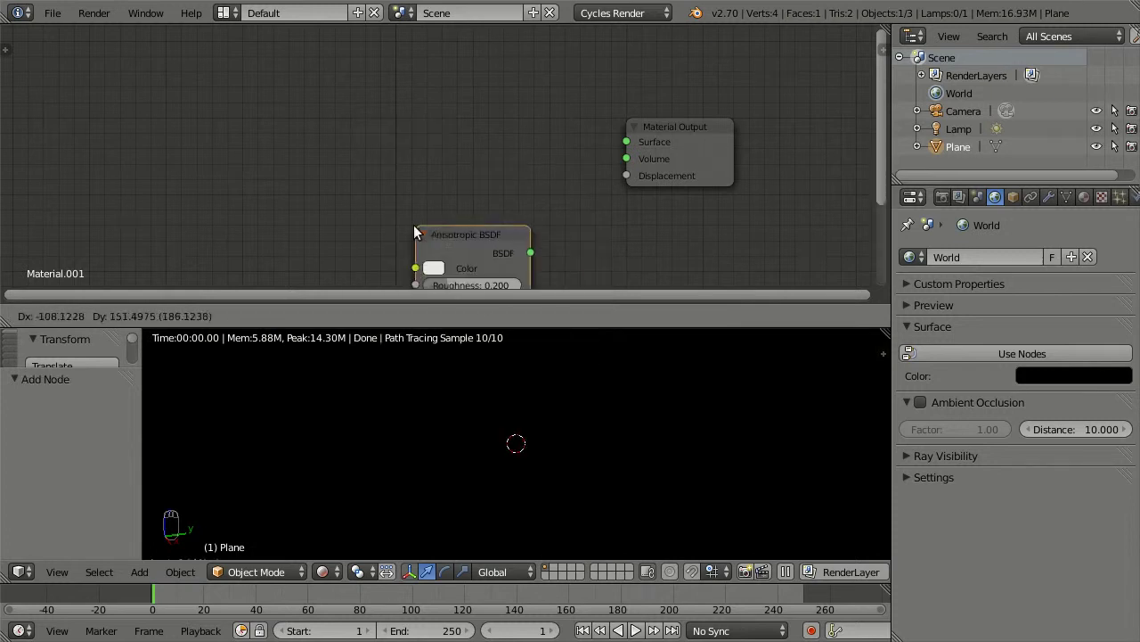
- Place an Anisotropic BSDF node and wire its BSDF into the Material Output Surface
{"action": "left_click_drag", "start_coordinate": [688, 130], "coordinate": [450, 173]}
{"action": "left_click_drag", "start_coordinate": [551, 179], "coordinate": [434, 199]}
{"action": "right_click", "coordinate": [518, 437]}
{"action": "left_click_drag", "start_coordinate": [427, 124], "coordinate": [476, 423]}
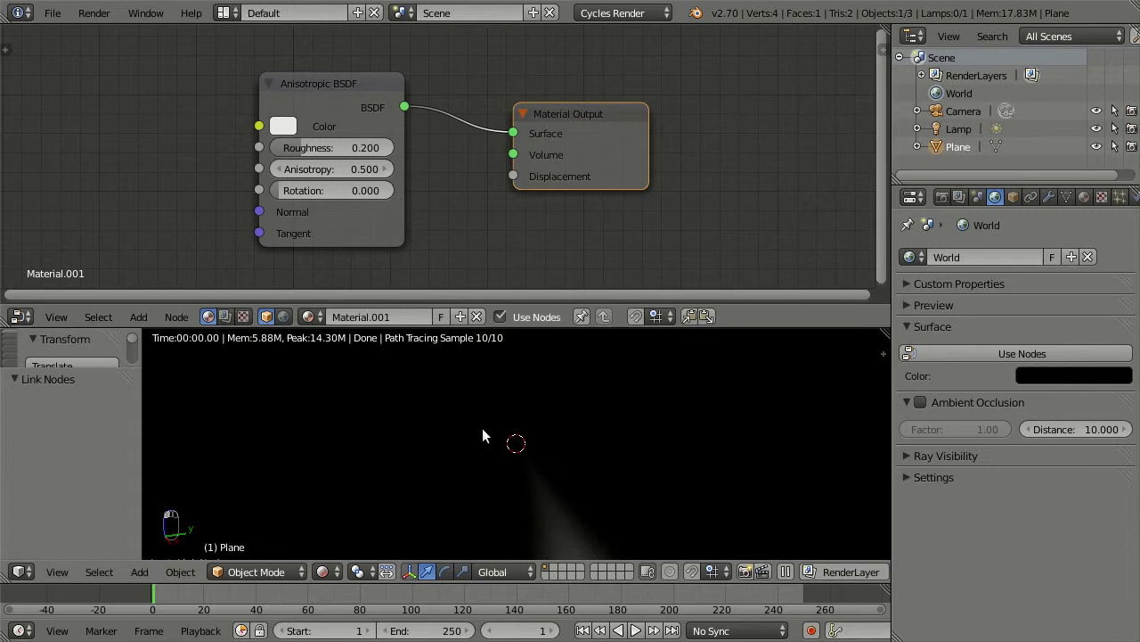
- Set the Anisotropic BSDF Roughness and Anisotropy both to 0.900
{"action": "left_click_drag", "start_coordinate": [310, 154], "coordinate": [347, 152]}
{"action": "left_click_drag", "start_coordinate": [348, 153], "coordinate": [353, 155]}
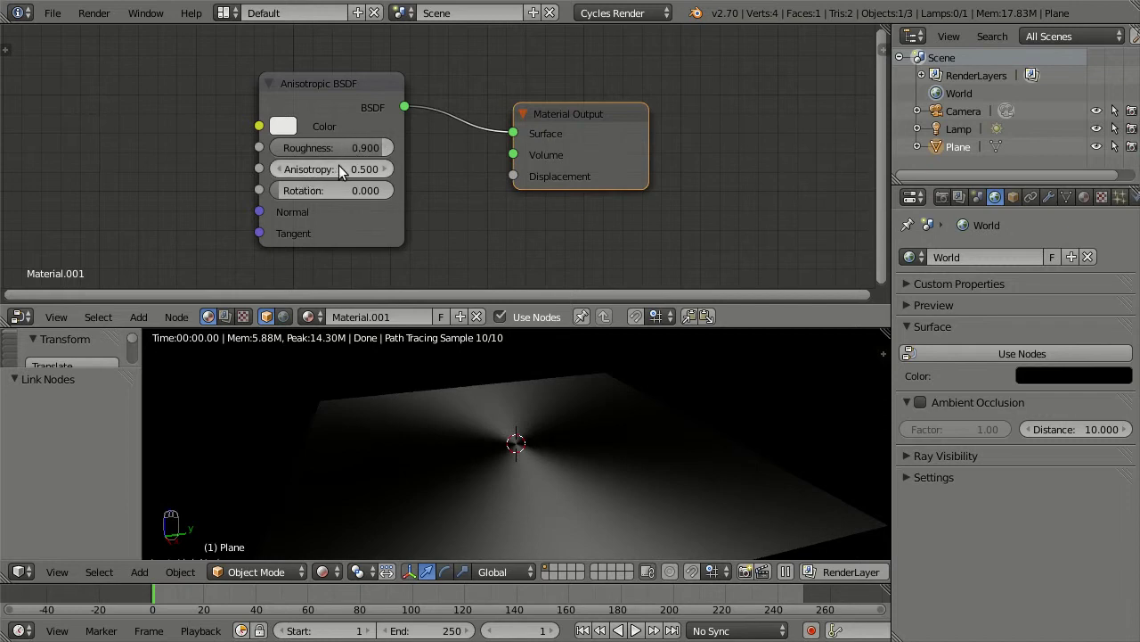
{"action": "left_click_drag", "start_coordinate": [340, 174], "coordinate": [343, 175]}
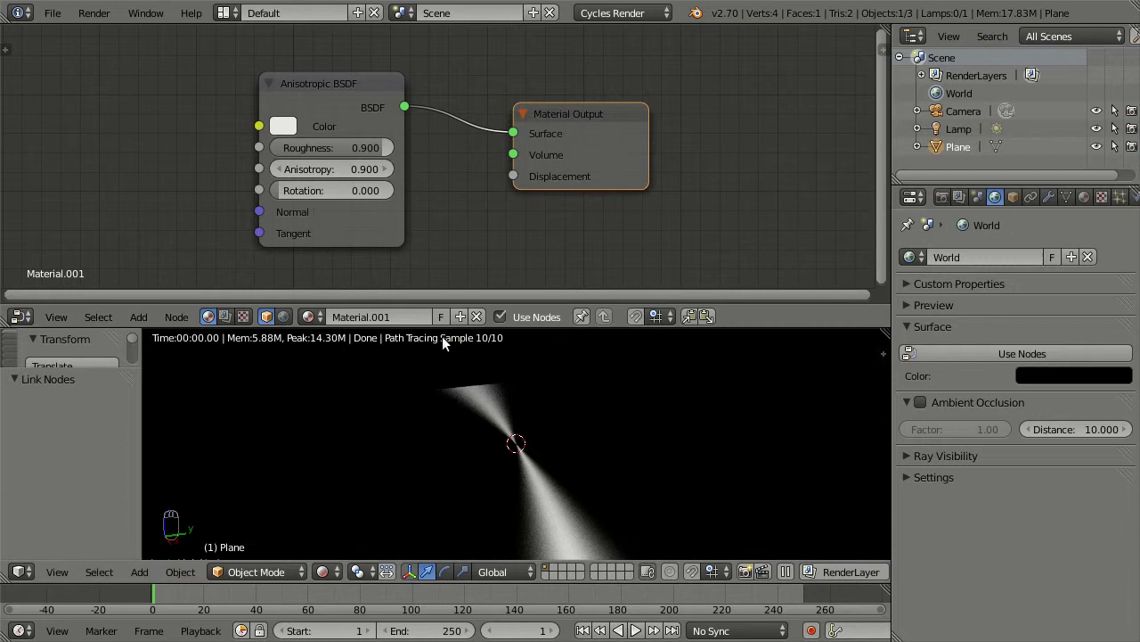
- Resize the node editor and preview areas and orbit the rendered plane
{"action": "left_click_drag", "start_coordinate": [492, 321], "coordinate": [514, 425]}
{"action": "left_click_drag", "start_coordinate": [514, 425], "coordinate": [658, 497]}
{"action": "left_click_drag", "start_coordinate": [660, 494], "coordinate": [578, 427]}
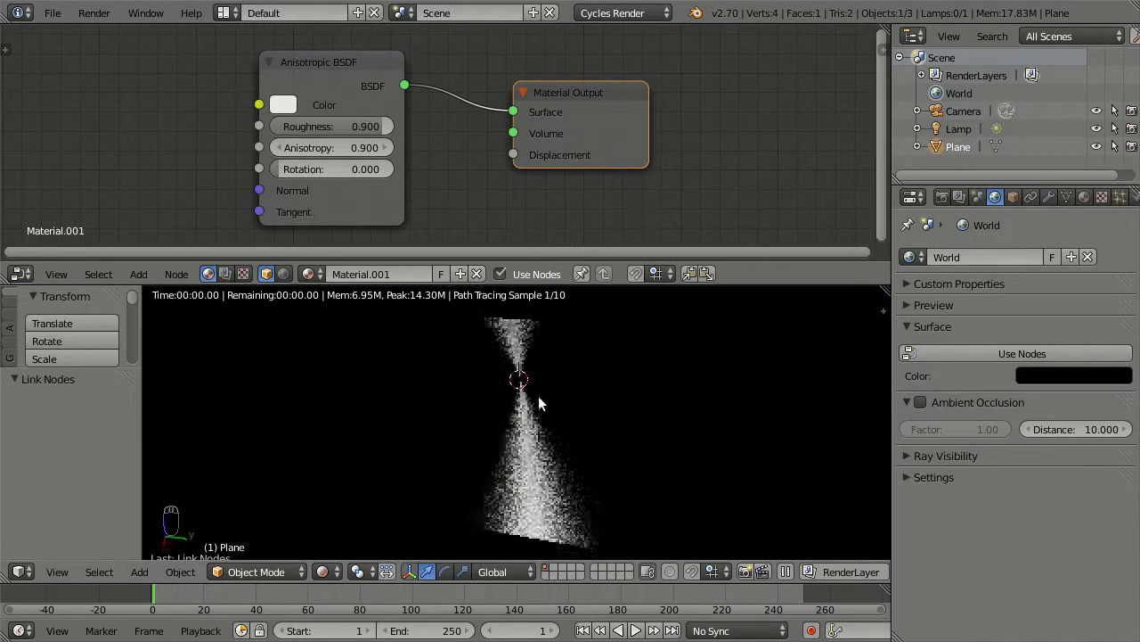
{"action": "left_click_drag", "start_coordinate": [582, 403], "coordinate": [528, 406]}
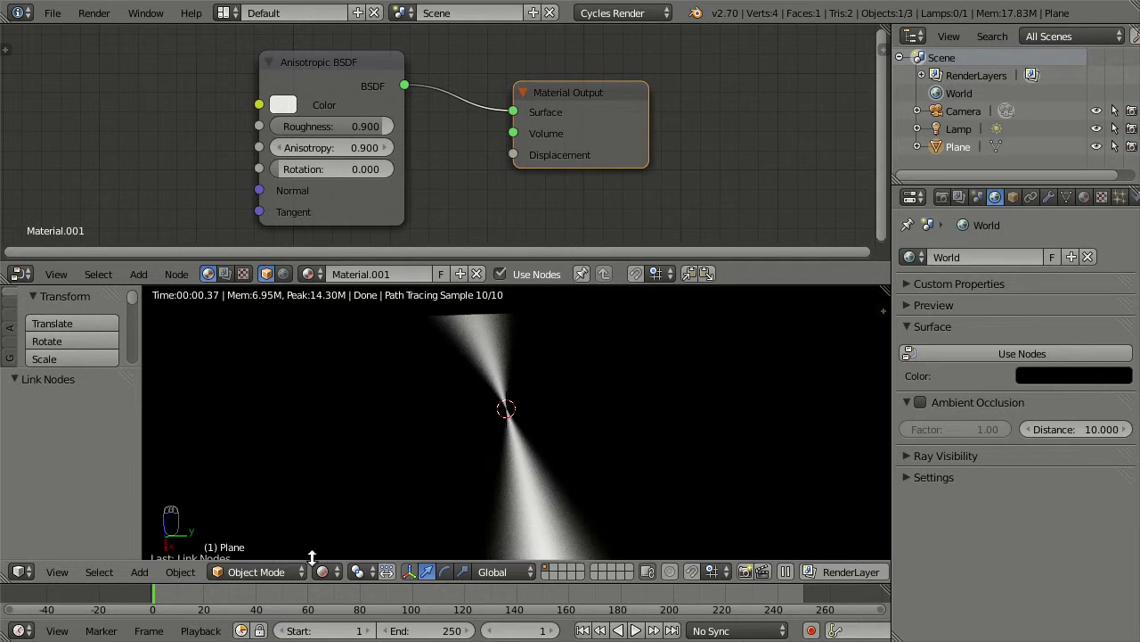
{"action": "left_click_drag", "start_coordinate": [336, 579], "coordinate": [542, 275]}
- In a maximized top view, sketch a tilted plane with scattered light streaks in Grease Pencil
{"action": "key", "text": "KP_7"}
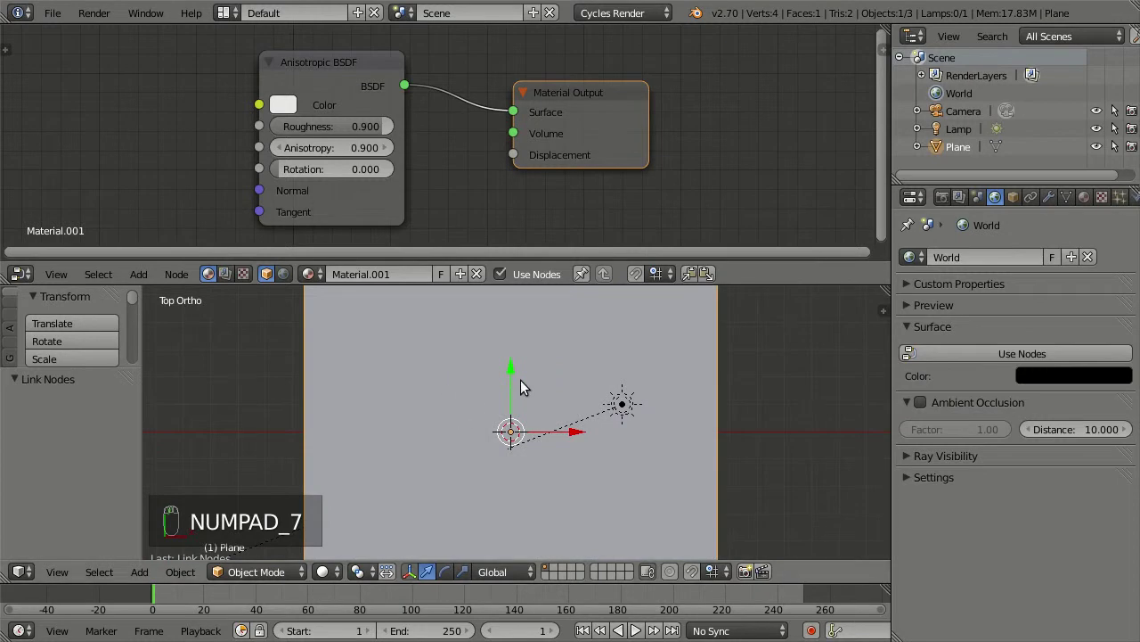
{"action": "key", "text": "ctrl+Up"}
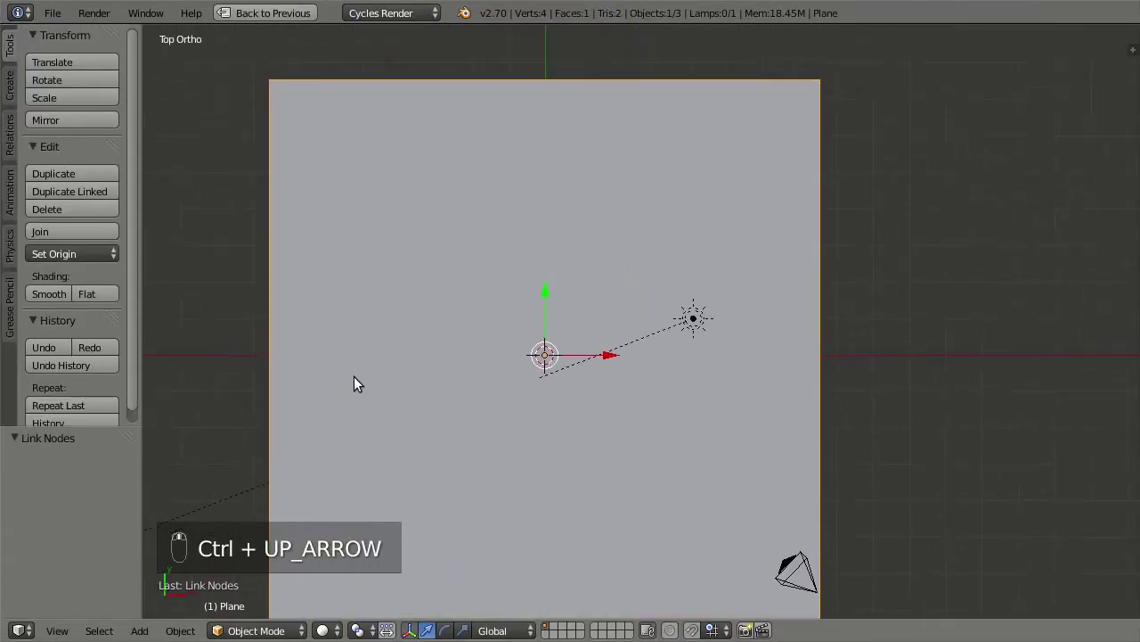
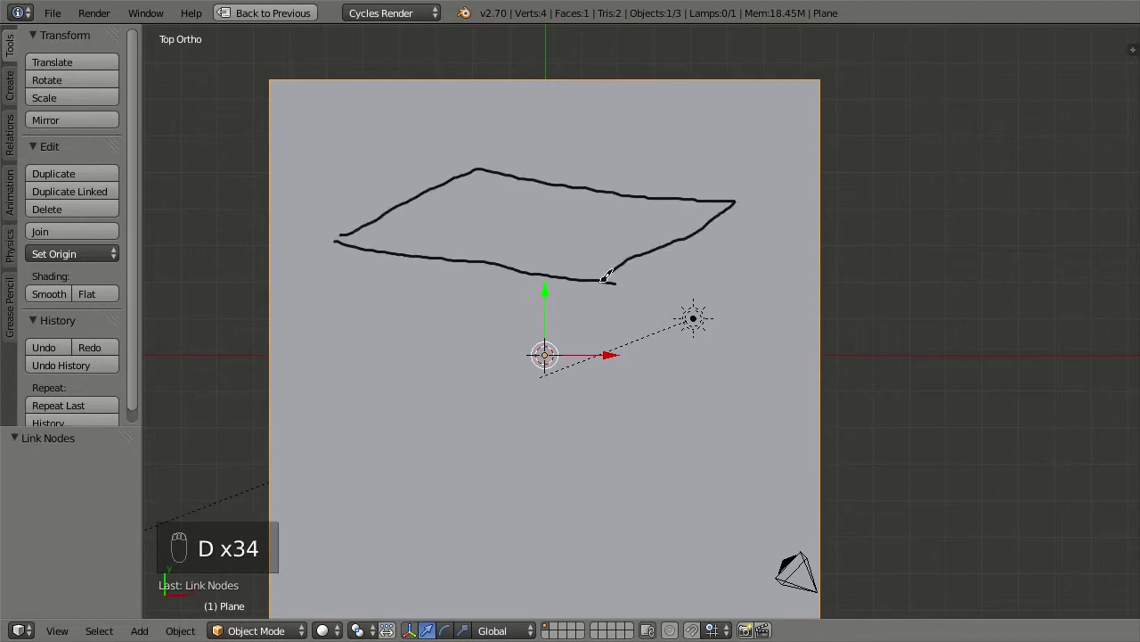
{"action": "left_click_drag", "start_coordinate": [331, 81], "coordinate": [532, 231]}
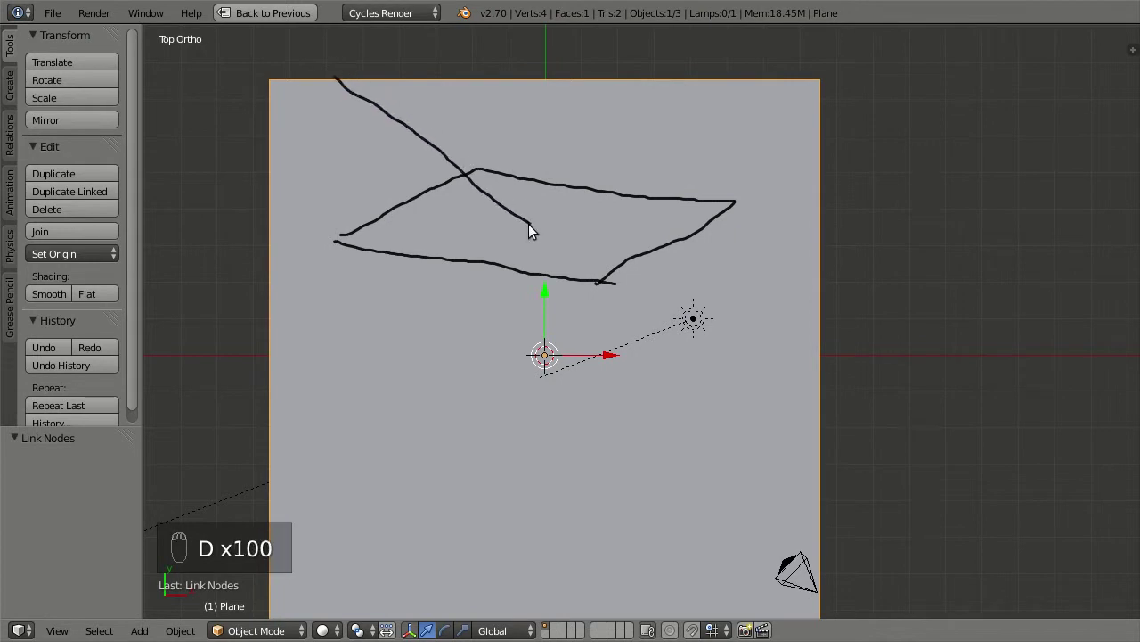
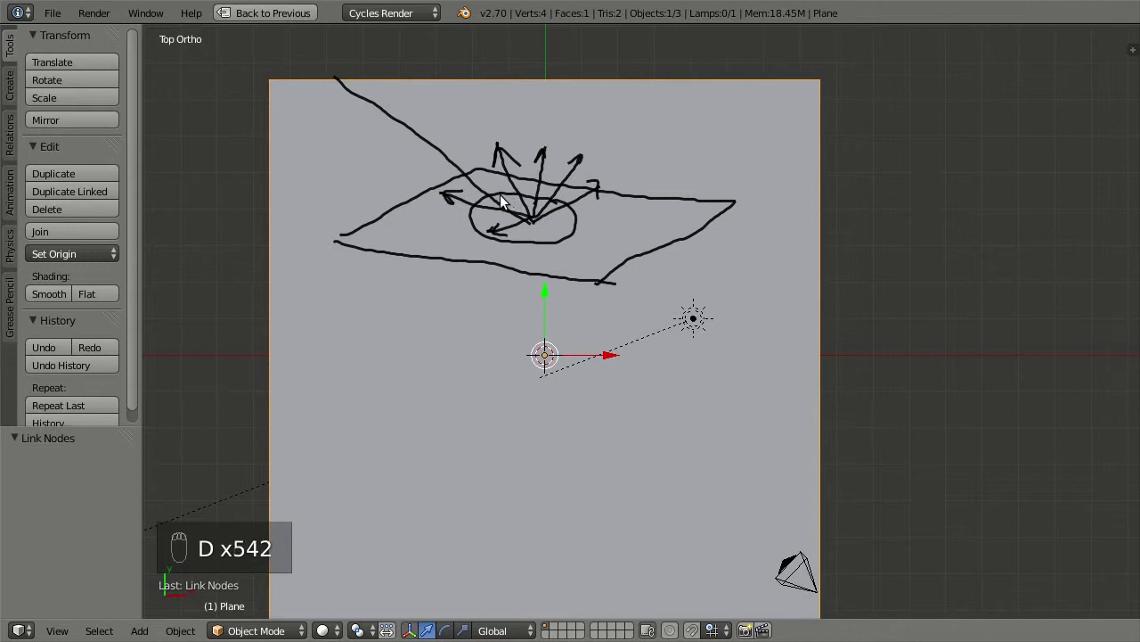
{"action": "left_click_drag", "start_coordinate": [501, 200], "coordinate": [438, 407]}
{"action": "left_click_drag", "start_coordinate": [437, 399], "coordinate": [627, 513]}
{"action": "left_click_drag", "start_coordinate": [348, 500], "coordinate": [434, 363]}
- Sketch a second lower plane with a rising arrow, dotted streaks and cross marks
{"action": "left_click_drag", "start_coordinate": [319, 293], "coordinate": [541, 457]}
{"action": "left_click", "coordinate": [544, 457]}
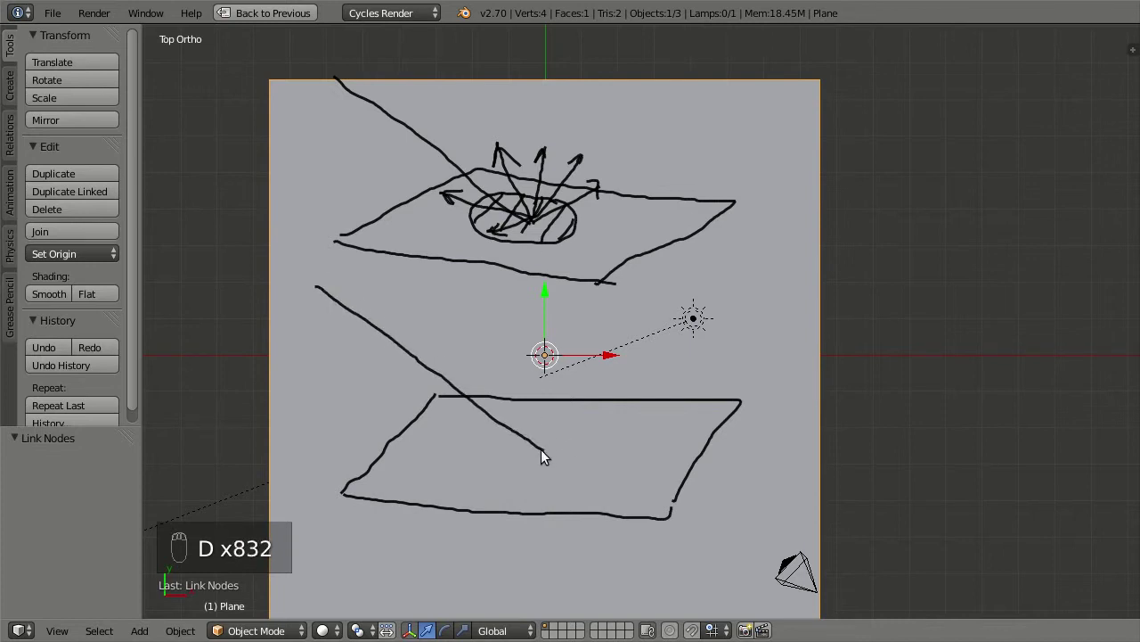
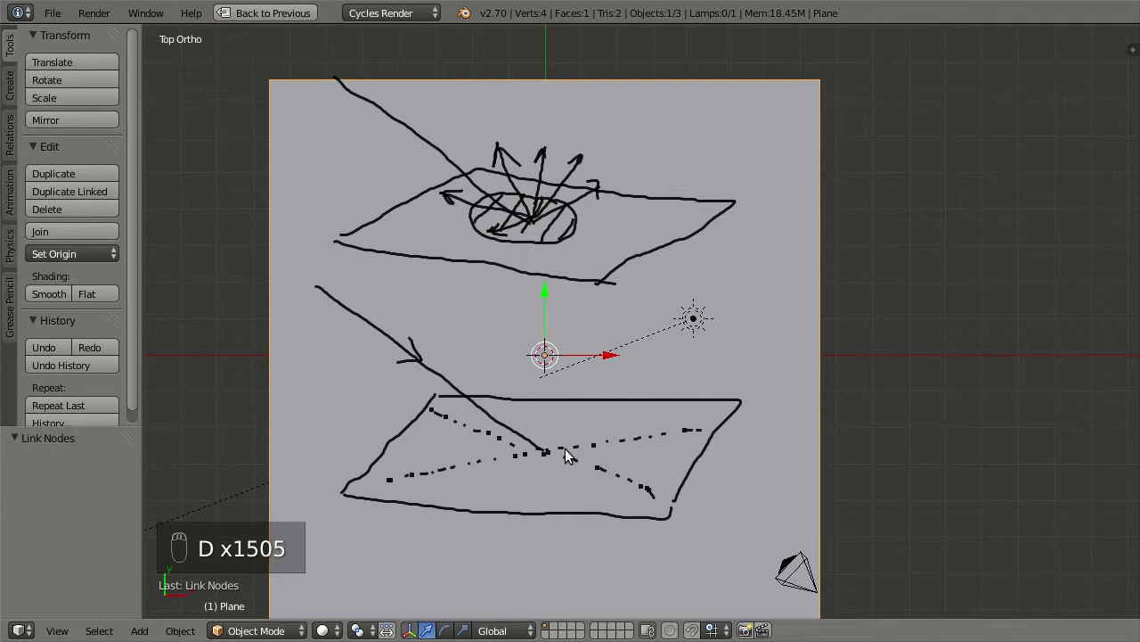
{"action": "right_click", "coordinate": [565, 454]}
{"action": "left_click_drag", "start_coordinate": [564, 455], "coordinate": [548, 350]}
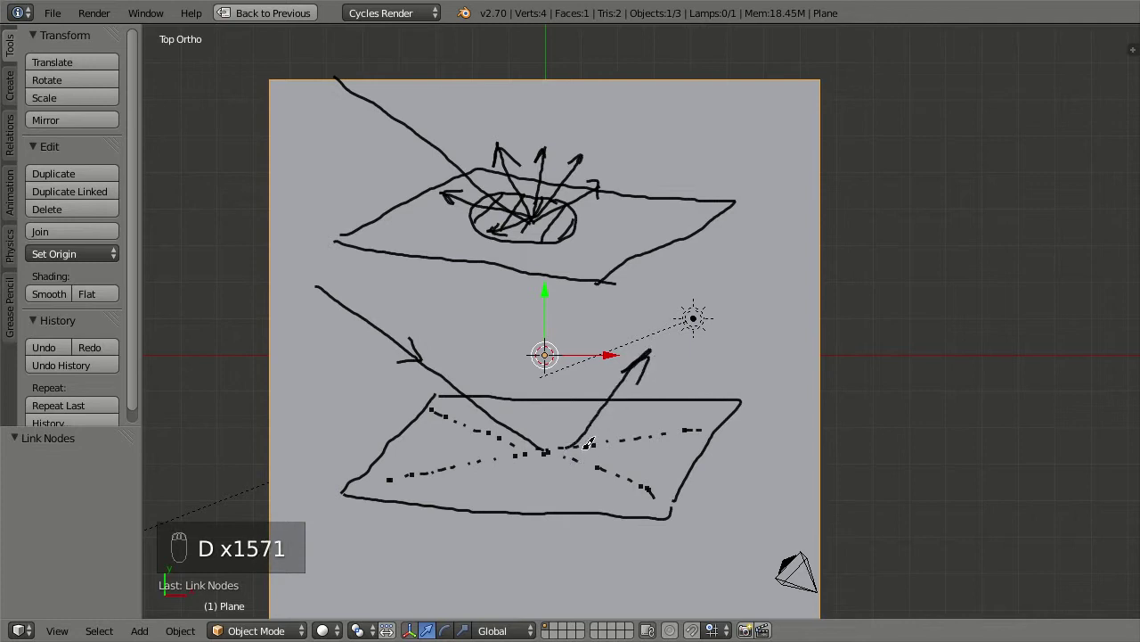
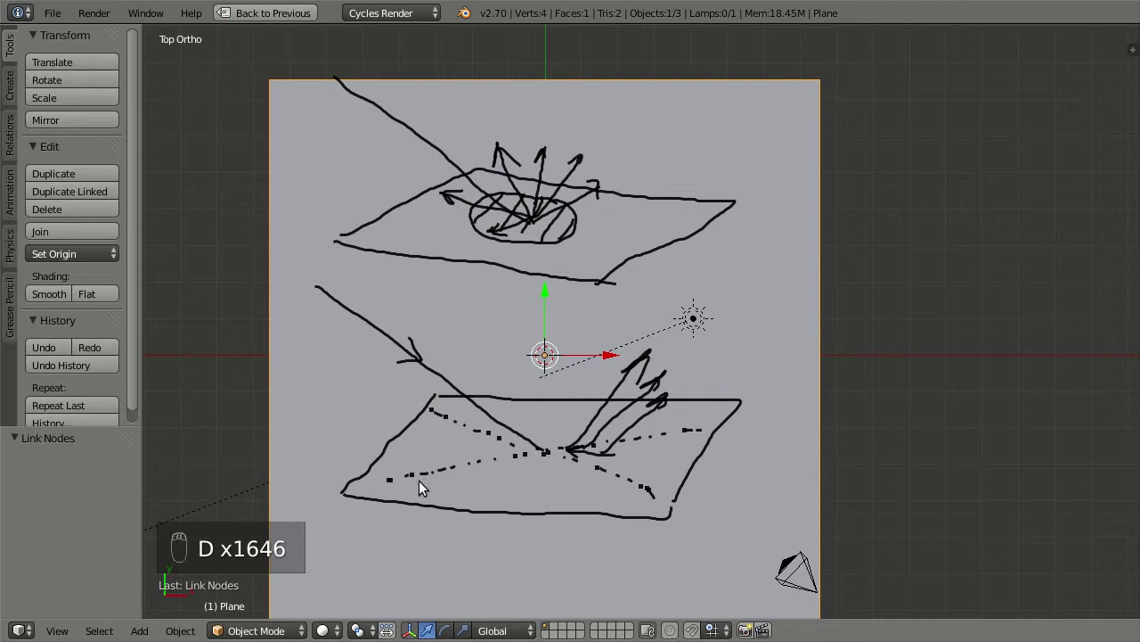
{"action": "left_click_drag", "start_coordinate": [384, 493], "coordinate": [548, 350]}
{"action": "left_click_drag", "start_coordinate": [389, 490], "coordinate": [522, 484]}
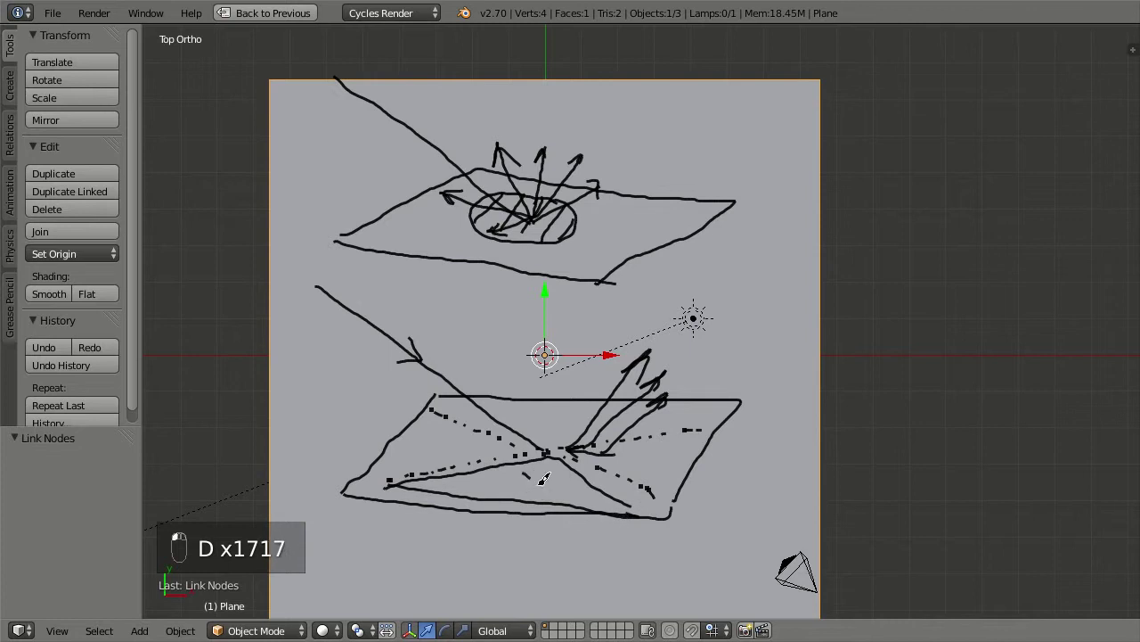
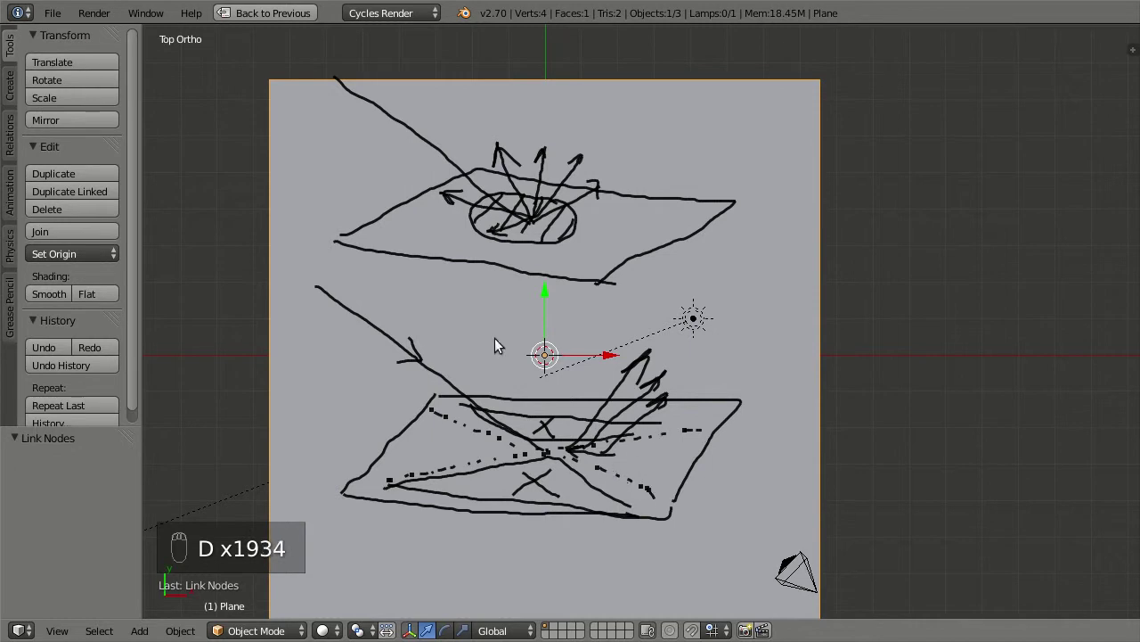
- Return to the multi-panel workspace and view the plane through the camera as a rendered preview
{"action": "key", "text": "ctrl+Up"}
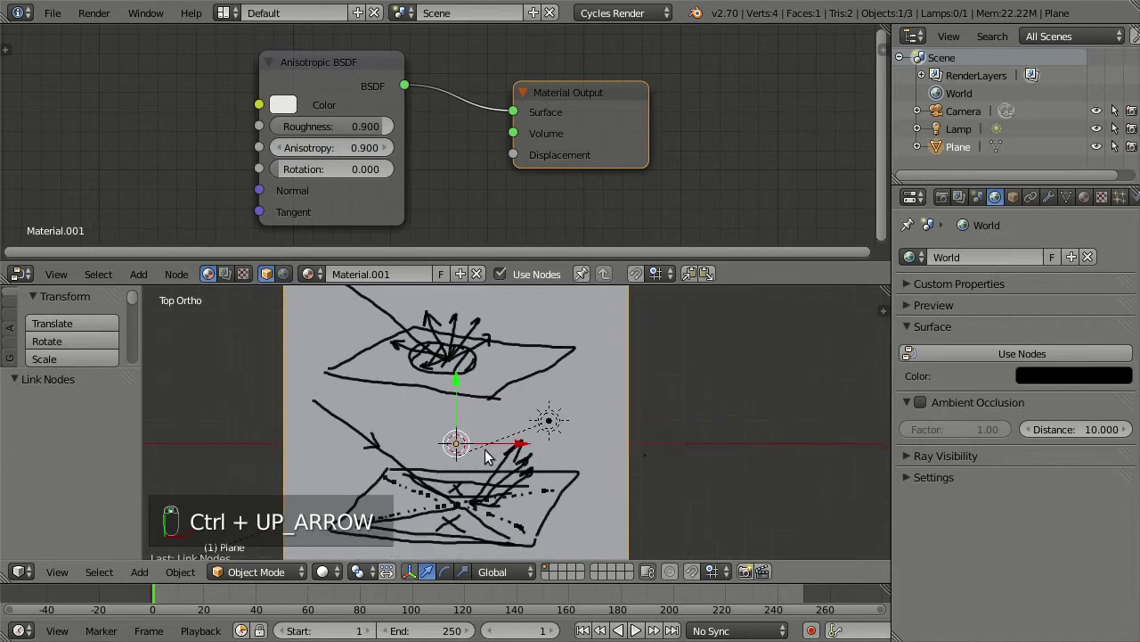
{"action": "key", "text": "n"}
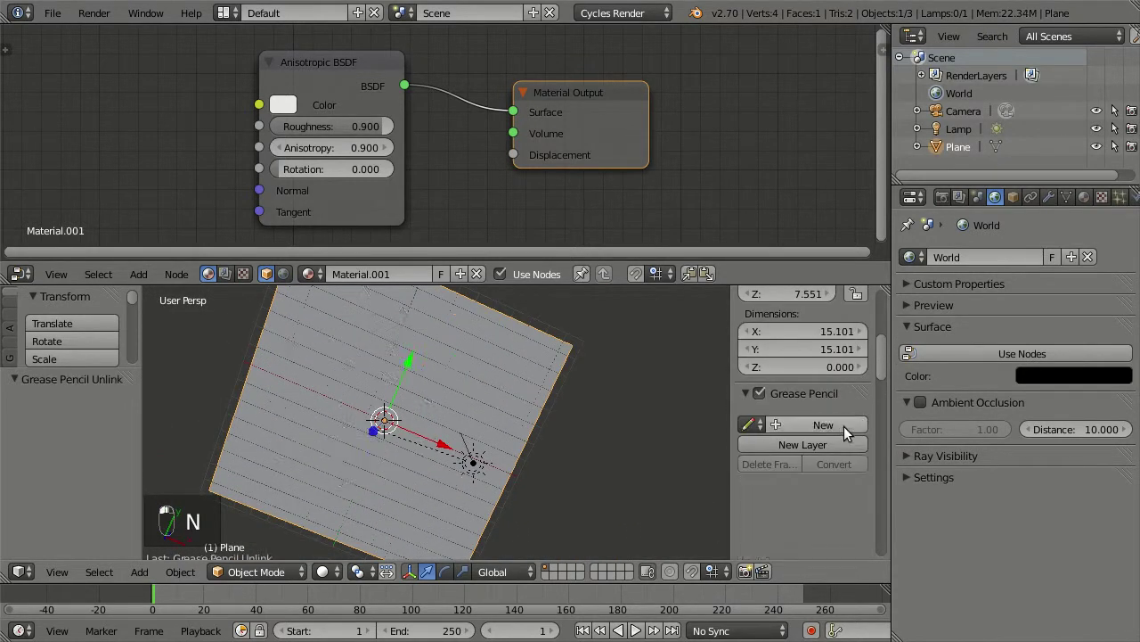
{"action": "key", "text": "n"}
{"action": "key", "text": "KP_0"}
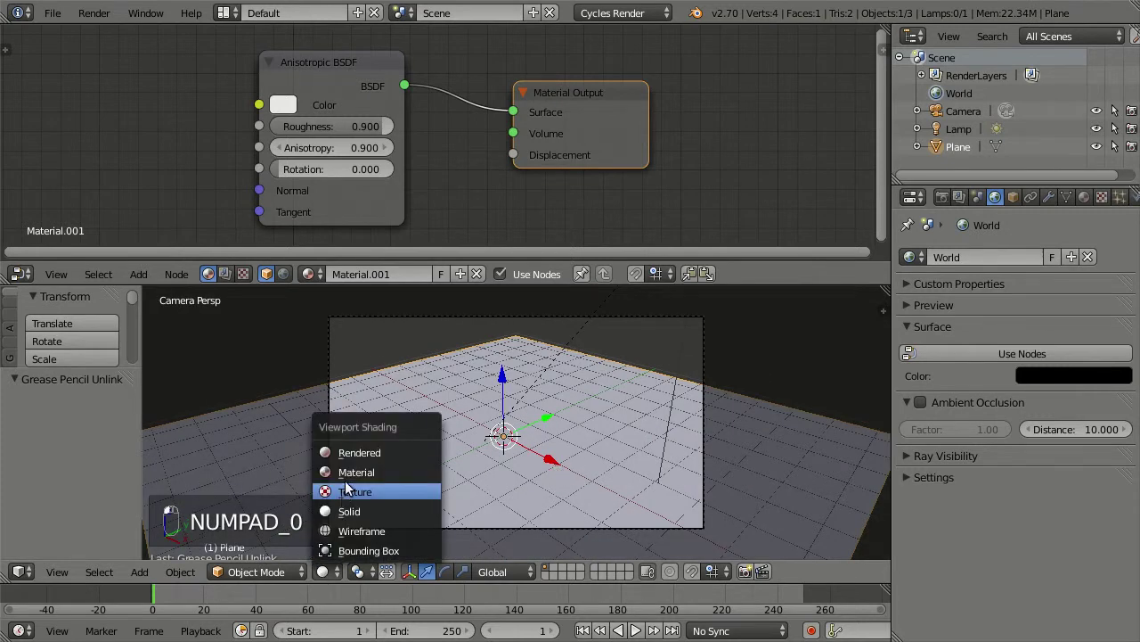
{"action": "left_click", "coordinate": [375, 444]}
{"action": "middle_click", "coordinate": [482, 434]}
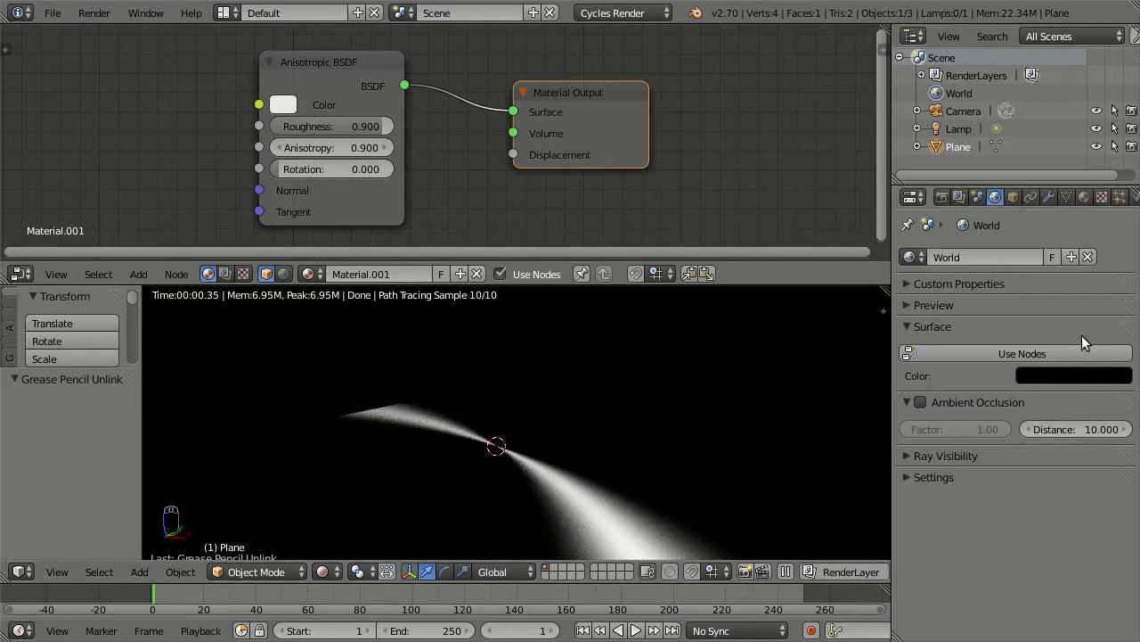
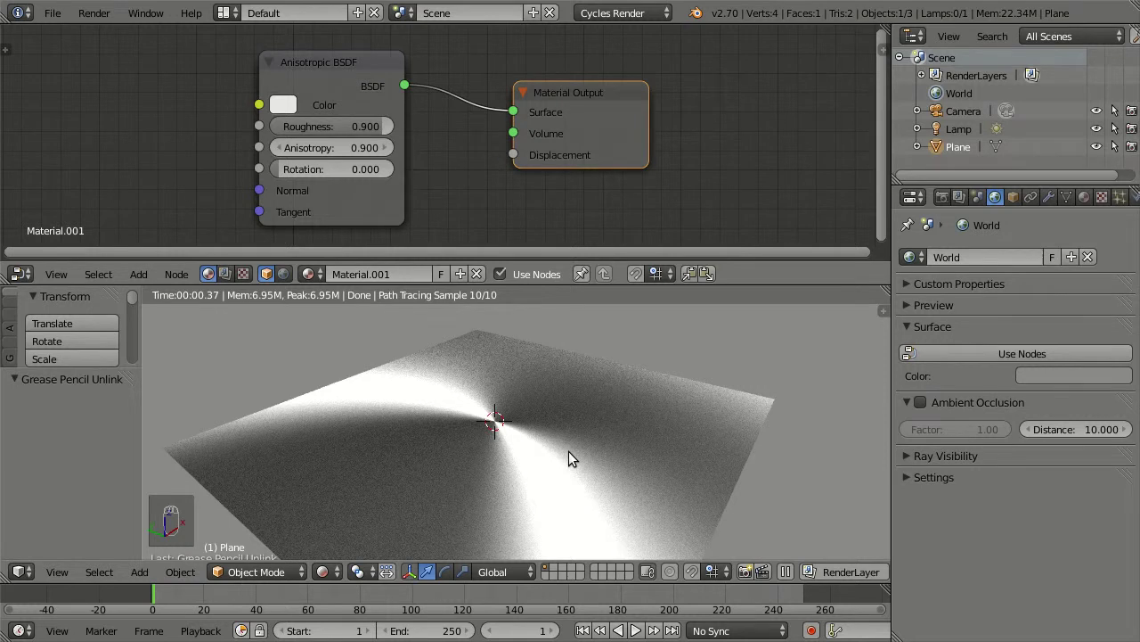
- Add a Subdivision Surface modifier so the plane renders as a smooth disc with a radial highlight
{"action": "key", "text": "ctrl+3"}
{"action": "left_click_drag", "start_coordinate": [562, 462], "coordinate": [564, 458]}
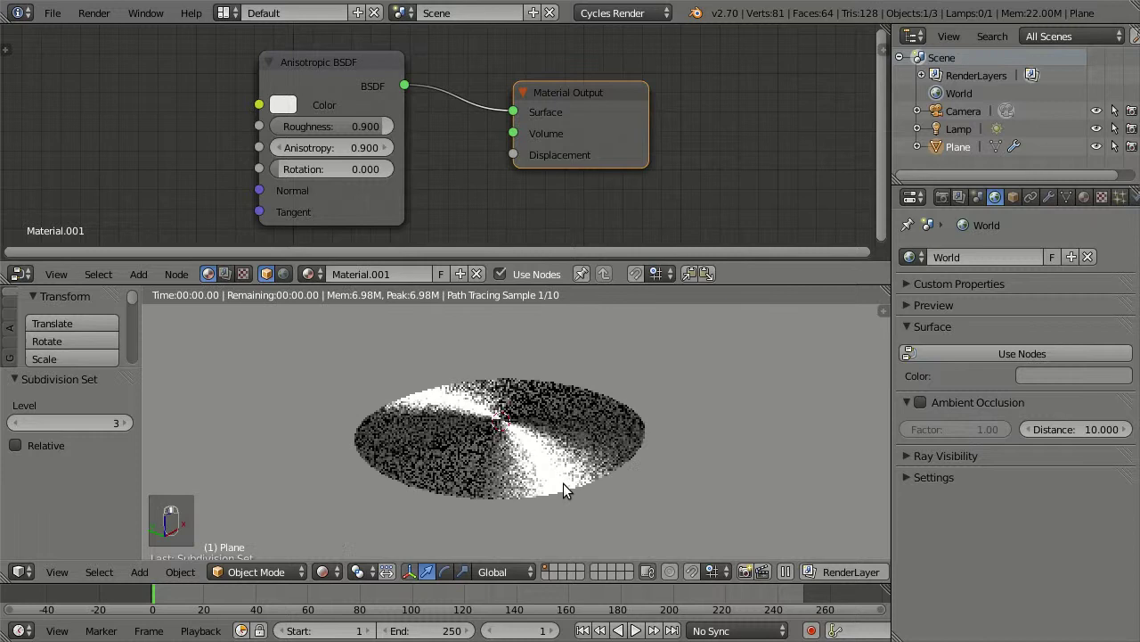
{"action": "left_click_drag", "start_coordinate": [551, 471], "coordinate": [546, 489]}
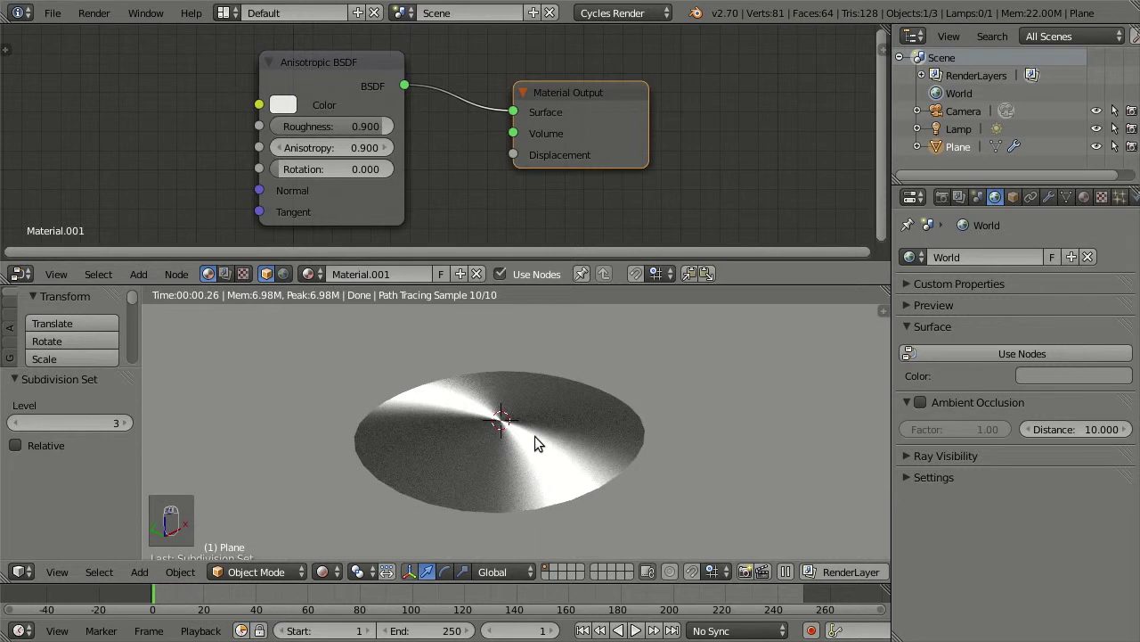
{"action": "left_click_drag", "start_coordinate": [581, 450], "coordinate": [544, 456]}
{"action": "left_click_drag", "start_coordinate": [565, 444], "coordinate": [367, 422]}
{"action": "left_click_drag", "start_coordinate": [599, 446], "coordinate": [392, 409]}
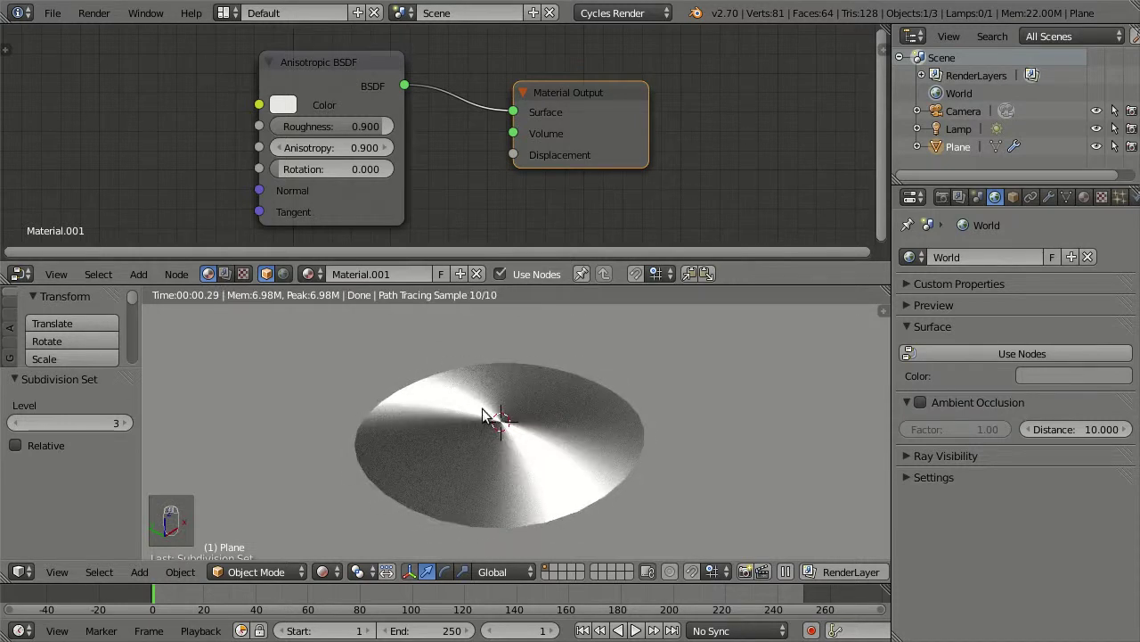
- Set the World color back to black behind the plane's radial anisotropic highlight
{"action": "left_click_drag", "start_coordinate": [508, 472], "coordinate": [588, 468]}
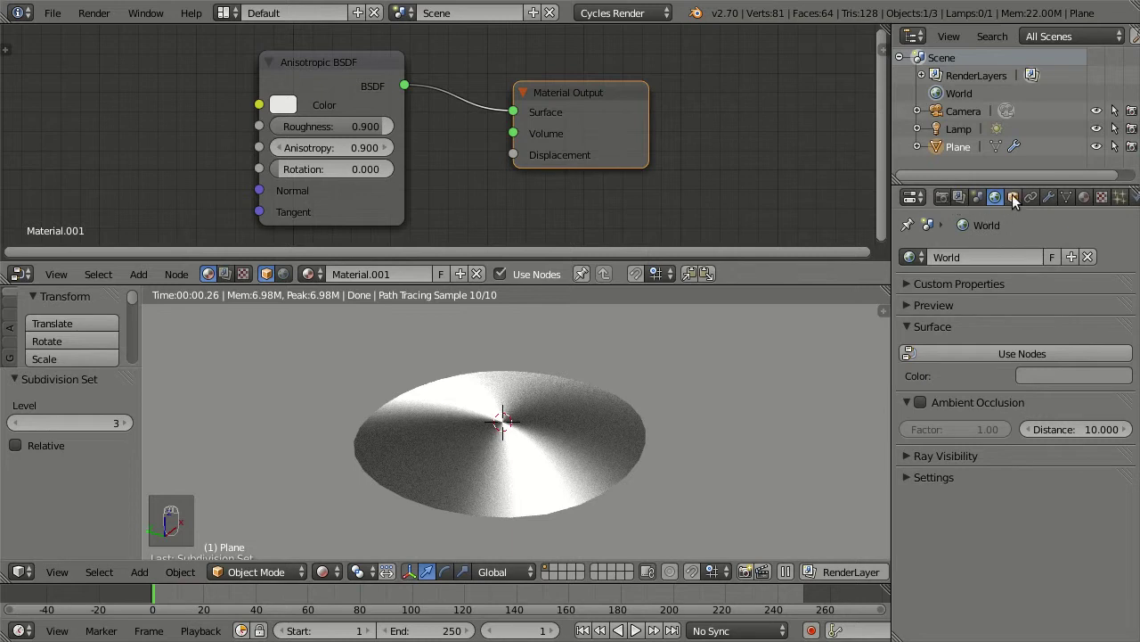
{"action": "left_click_drag", "start_coordinate": [998, 207], "coordinate": [1097, 339]}
{"action": "left_click_drag", "start_coordinate": [1094, 384], "coordinate": [488, 433]}
{"action": "left_click_drag", "start_coordinate": [545, 455], "coordinate": [577, 430]}
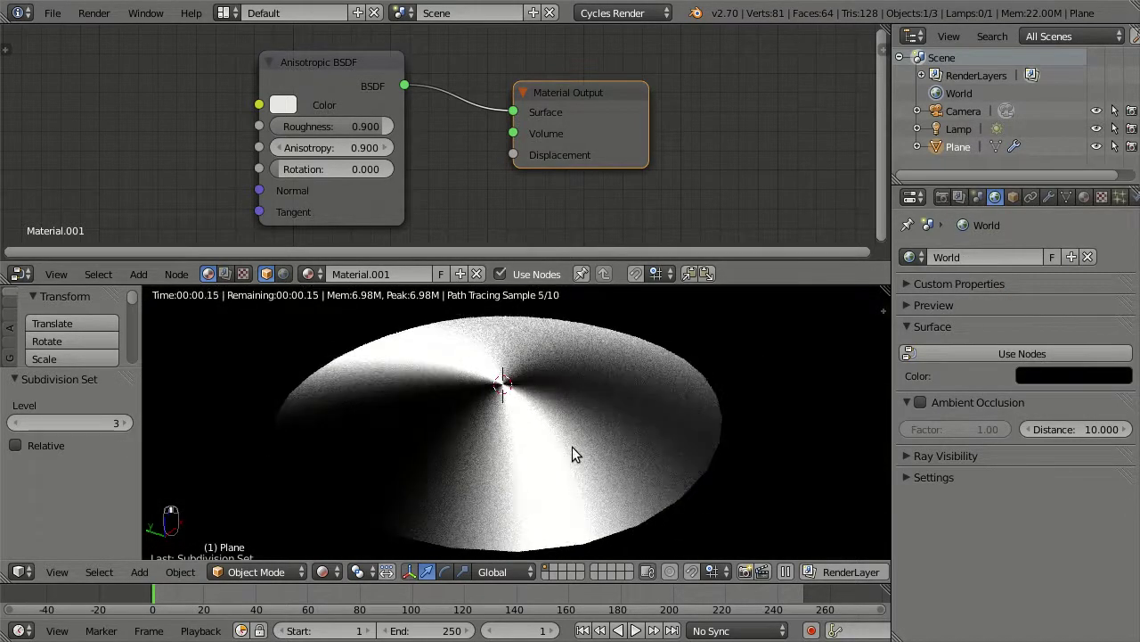
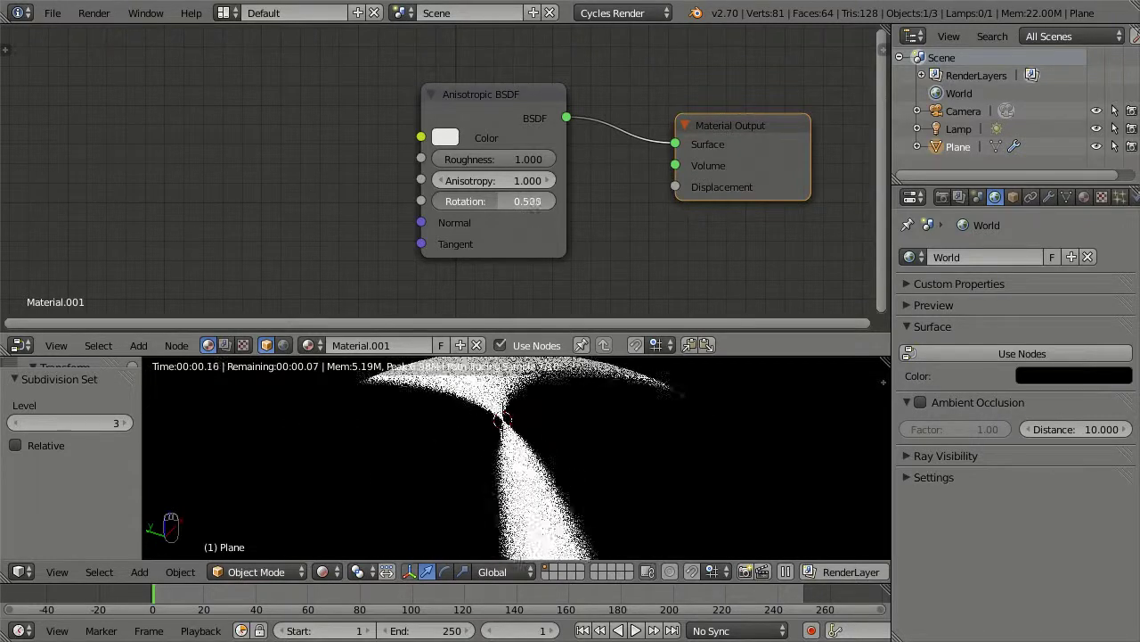
- Set the shader's Anisotropy to 0.9, Rotation to 0.05 and Roughness to 0.9
{"action": "left_click_drag", "start_coordinate": [383, 182], "coordinate": [534, 202]}
{"action": "left_click_drag", "start_coordinate": [534, 202], "coordinate": [533, 200]}
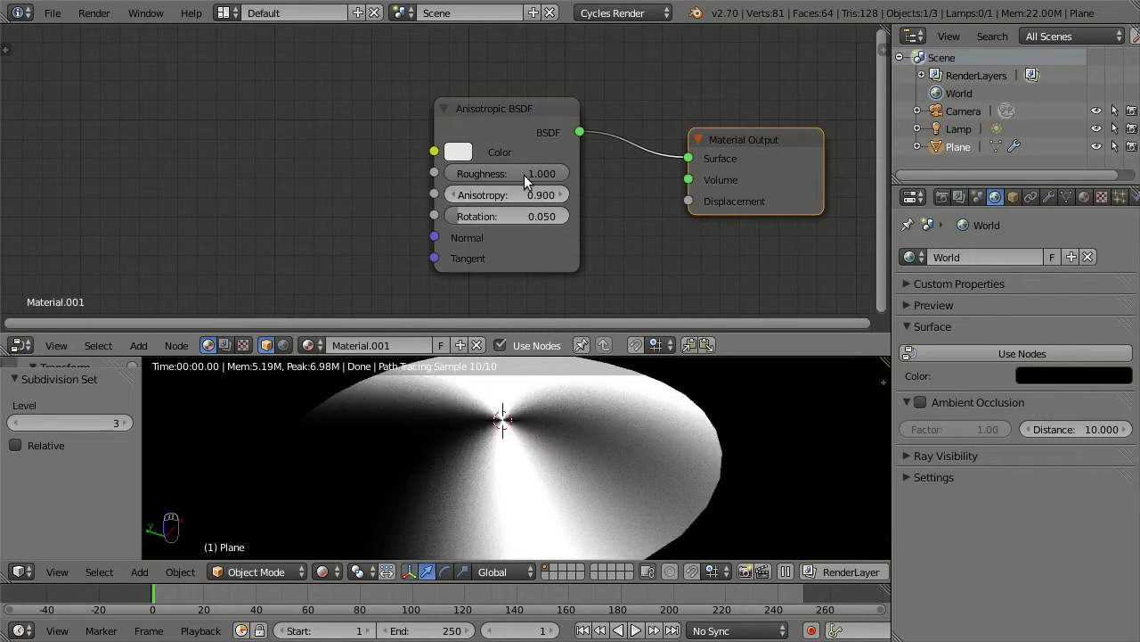
{"action": "left_click_drag", "start_coordinate": [518, 179], "coordinate": [520, 178]}
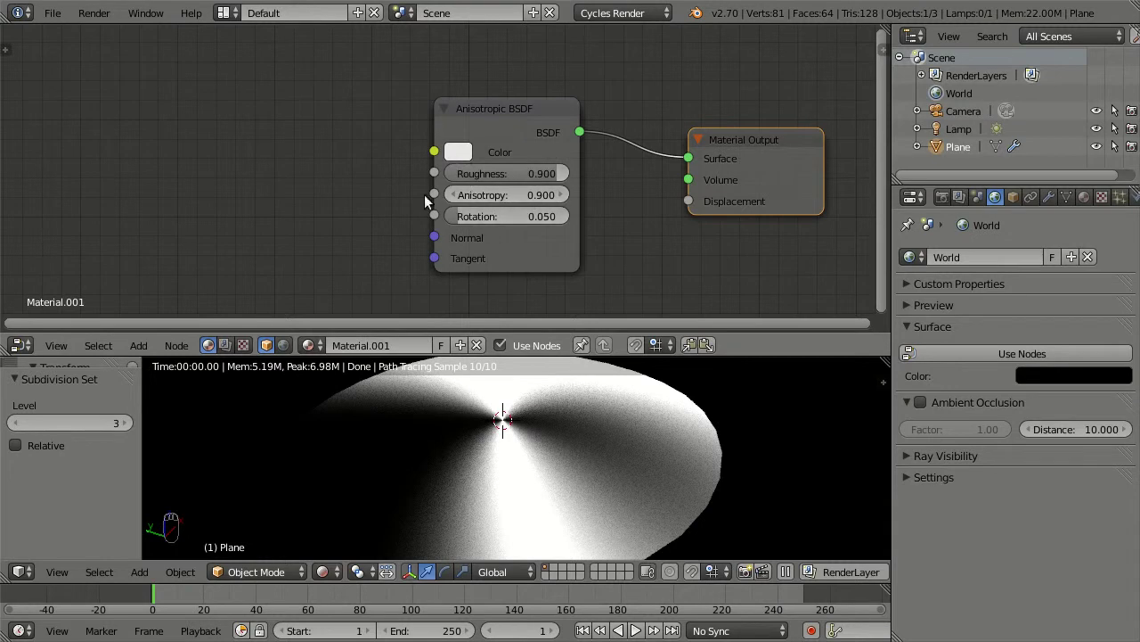
- Add a Noise Texture and link its Fac output to the Anisotropic BSDF Rotation input
{"action": "key", "text": "shift+a"}
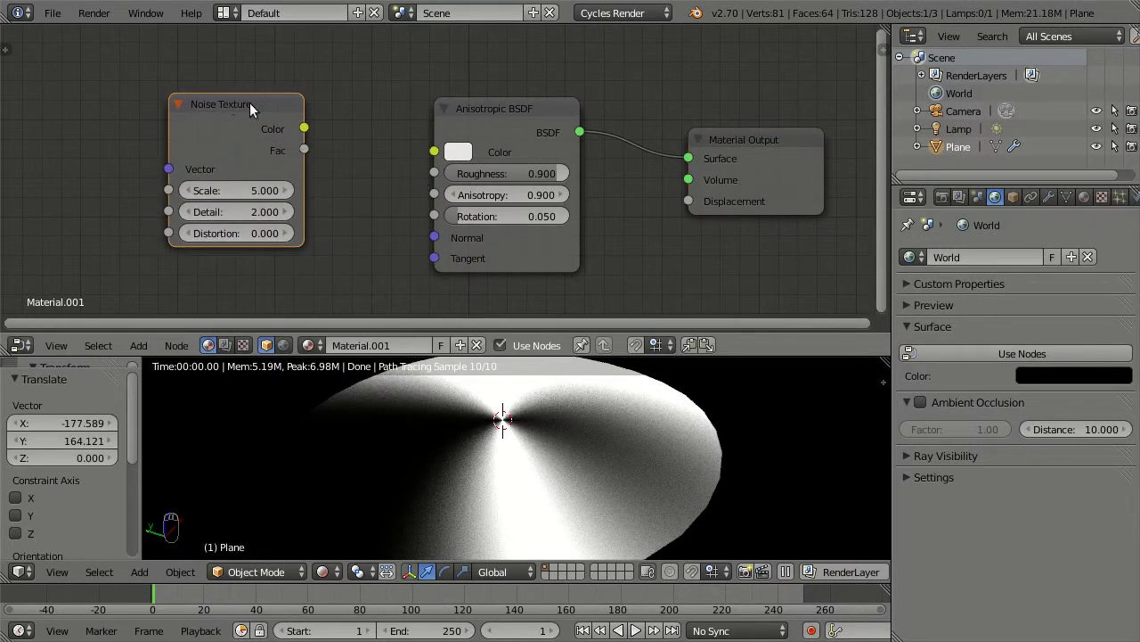
{"action": "left_click_drag", "start_coordinate": [312, 155], "coordinate": [408, 180]}
{"action": "left_click_drag", "start_coordinate": [434, 159], "coordinate": [402, 216]}
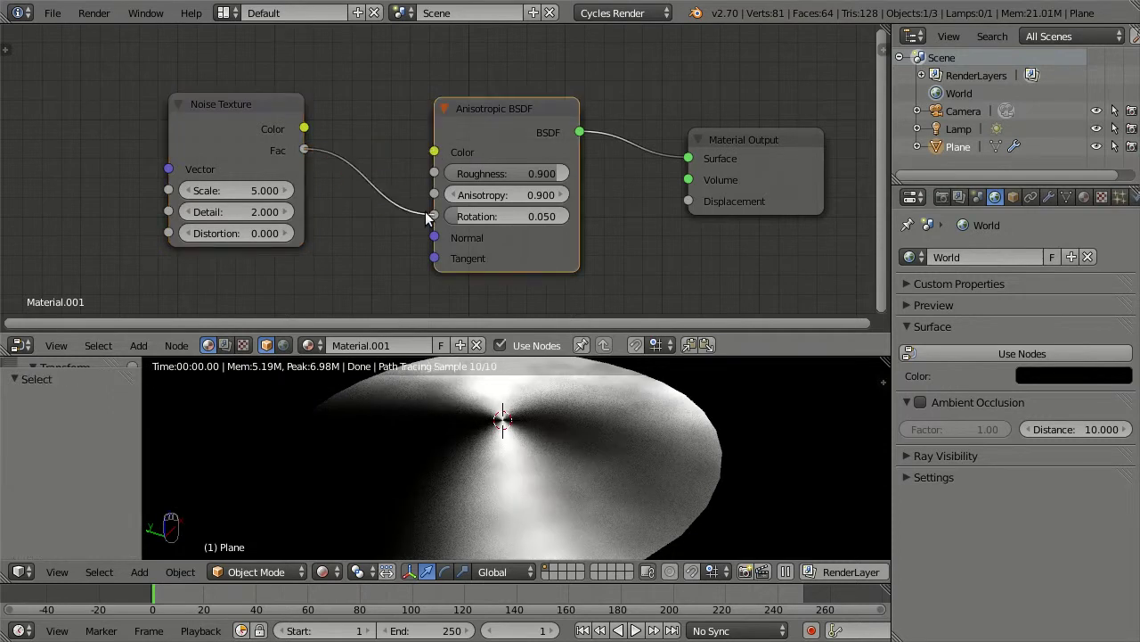
{"action": "left_click_drag", "start_coordinate": [486, 493], "coordinate": [508, 432]}
{"action": "left_click_drag", "start_coordinate": [485, 449], "coordinate": [507, 193]}
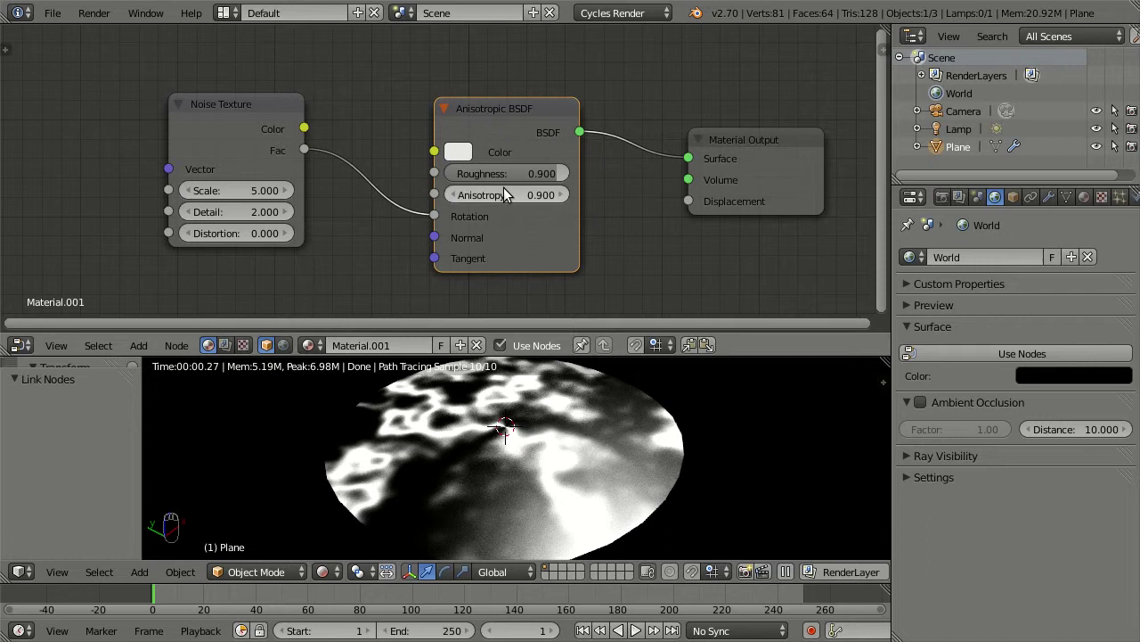
{"action": "left_click_drag", "start_coordinate": [350, 212], "coordinate": [265, 169]}
- Add Texture Coordinate and Mapping nodes, feeding Object coordinates into the Mapping vector
{"action": "key", "text": "shift+a"}
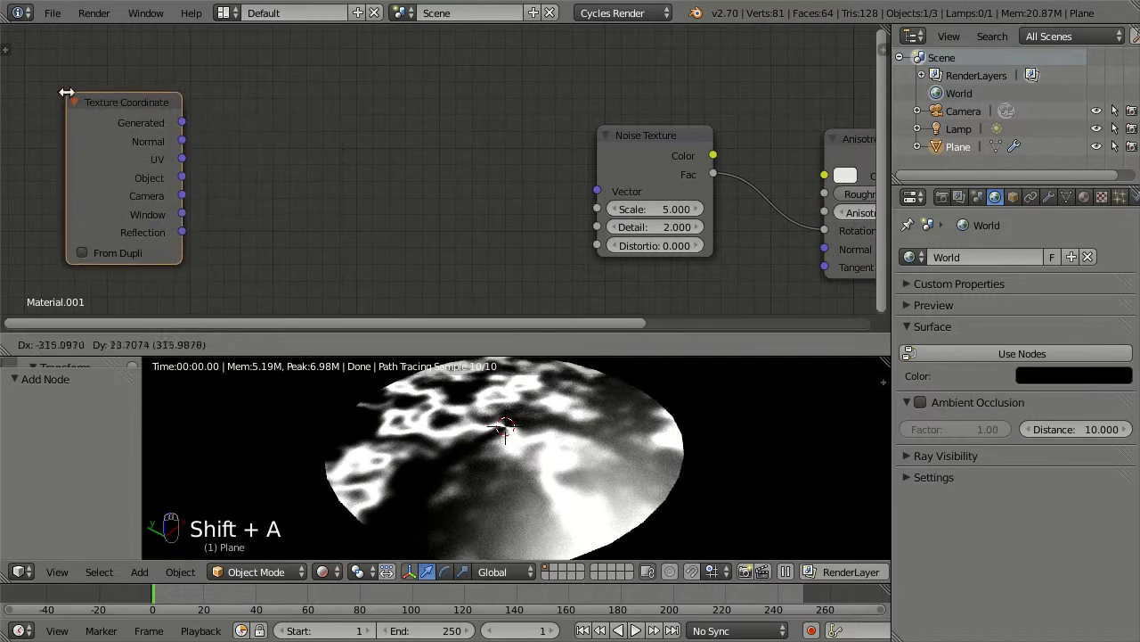
{"action": "key", "text": "shift+a"}
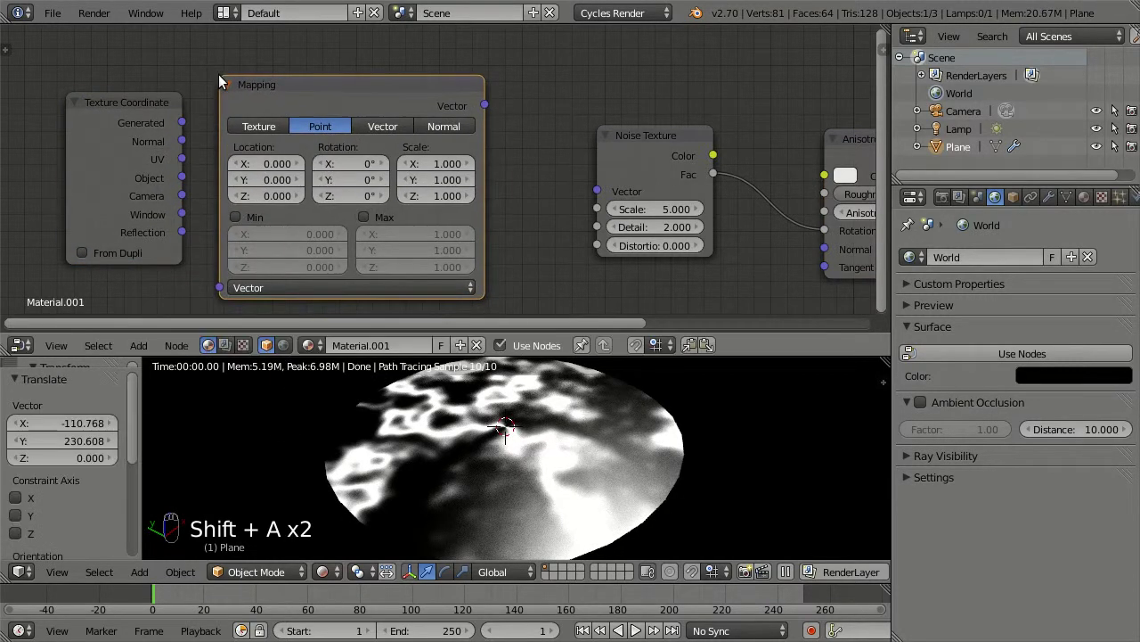
{"action": "left_click_drag", "start_coordinate": [184, 186], "coordinate": [484, 116]}
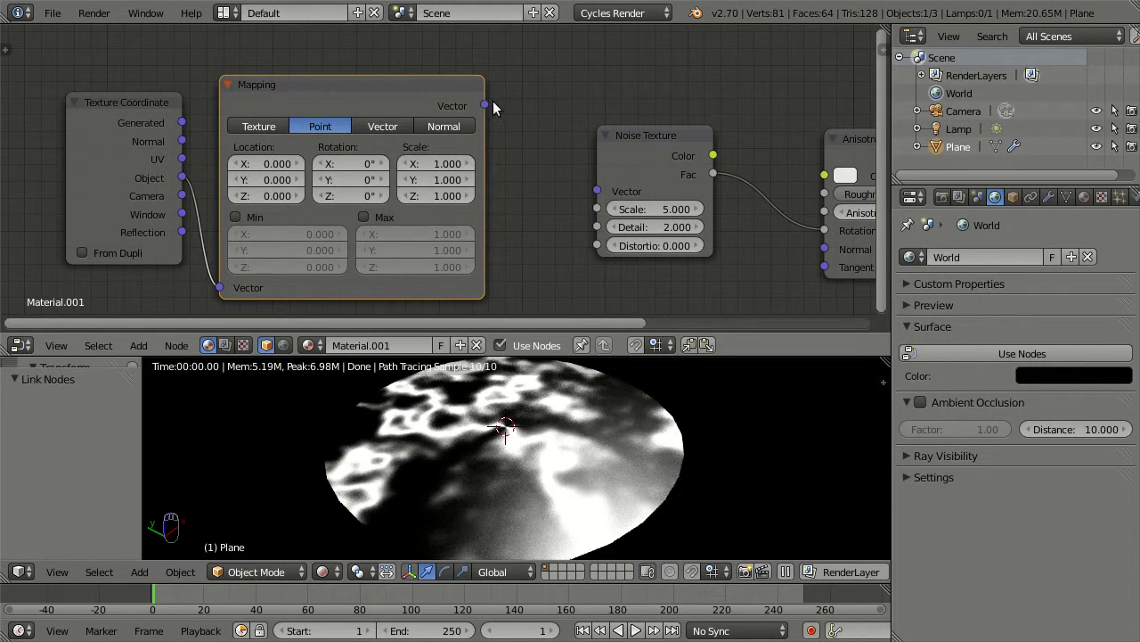
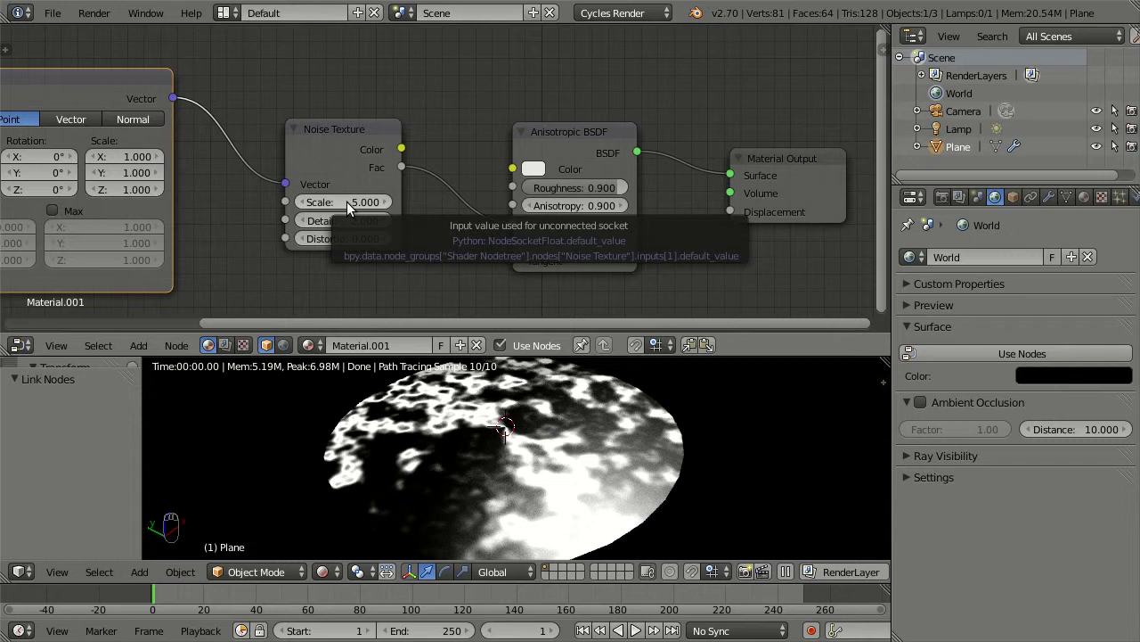
- Set Noise Texture scale to 10 and Anisotropic BSDF roughness to 0.675
{"action": "left_click_drag", "start_coordinate": [348, 209], "coordinate": [359, 208]}
{"action": "left_click_drag", "start_coordinate": [467, 495], "coordinate": [554, 402]}
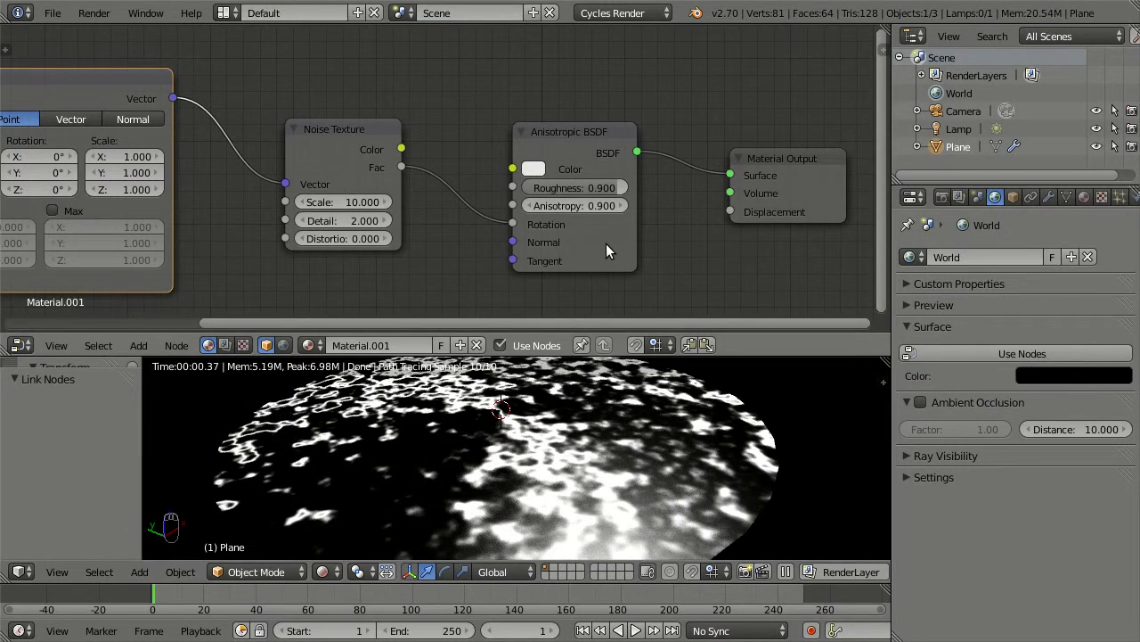
{"action": "left_click", "coordinate": [611, 191]}
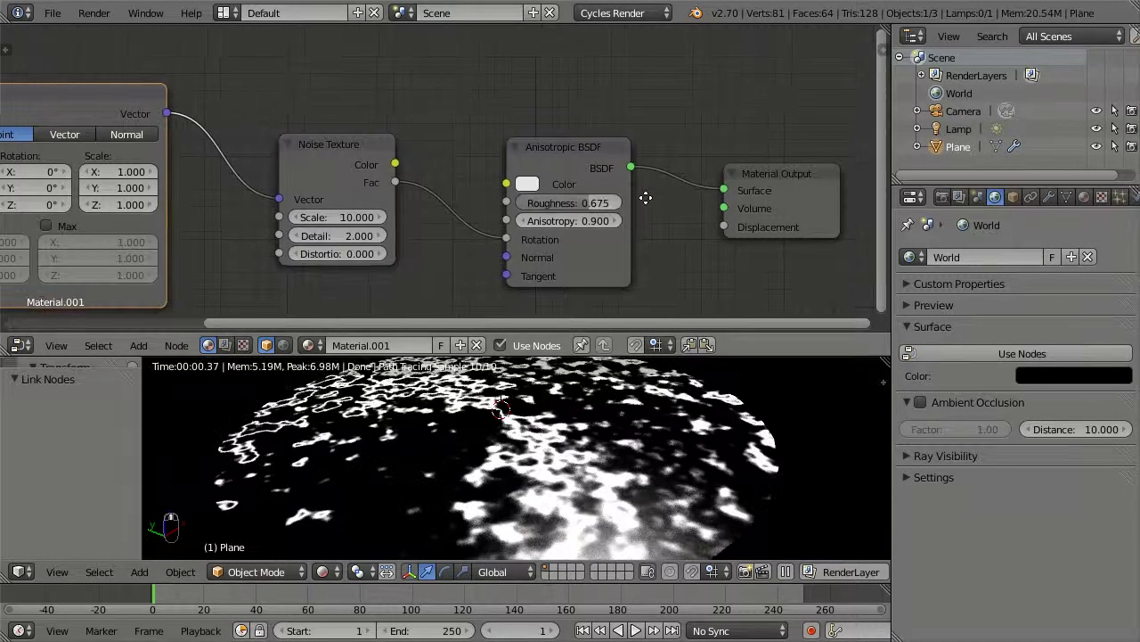
- Add a Layer Weight node with Blend 0.4 and try wiring it into roughness, then detach it
{"action": "key", "text": "shift+a"}
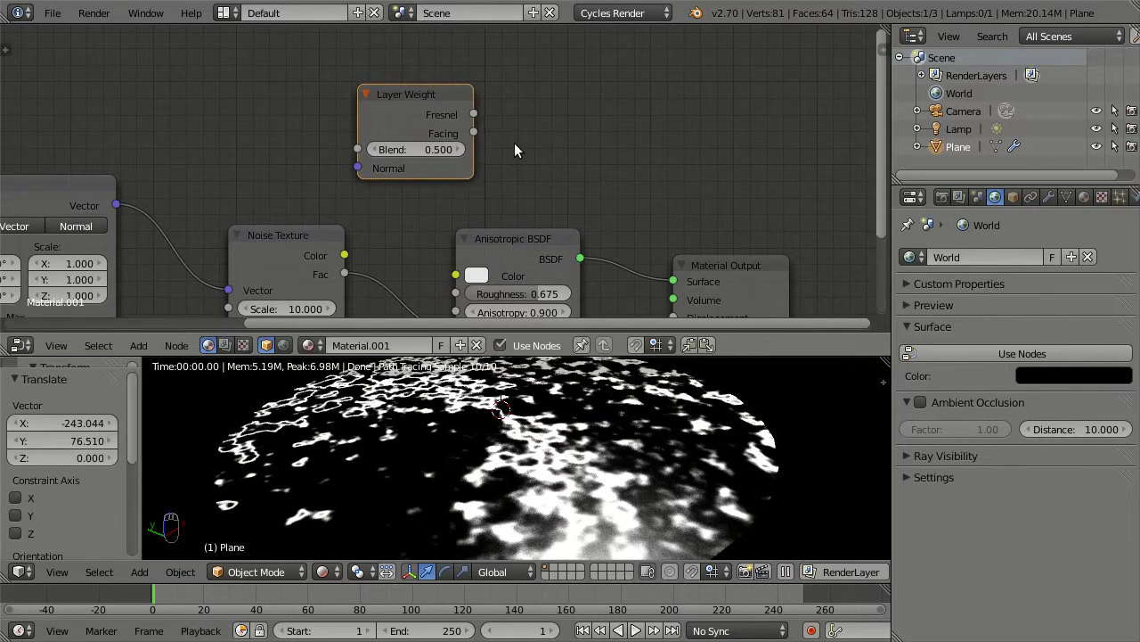
{"action": "left_click_drag", "start_coordinate": [489, 122], "coordinate": [456, 295]}
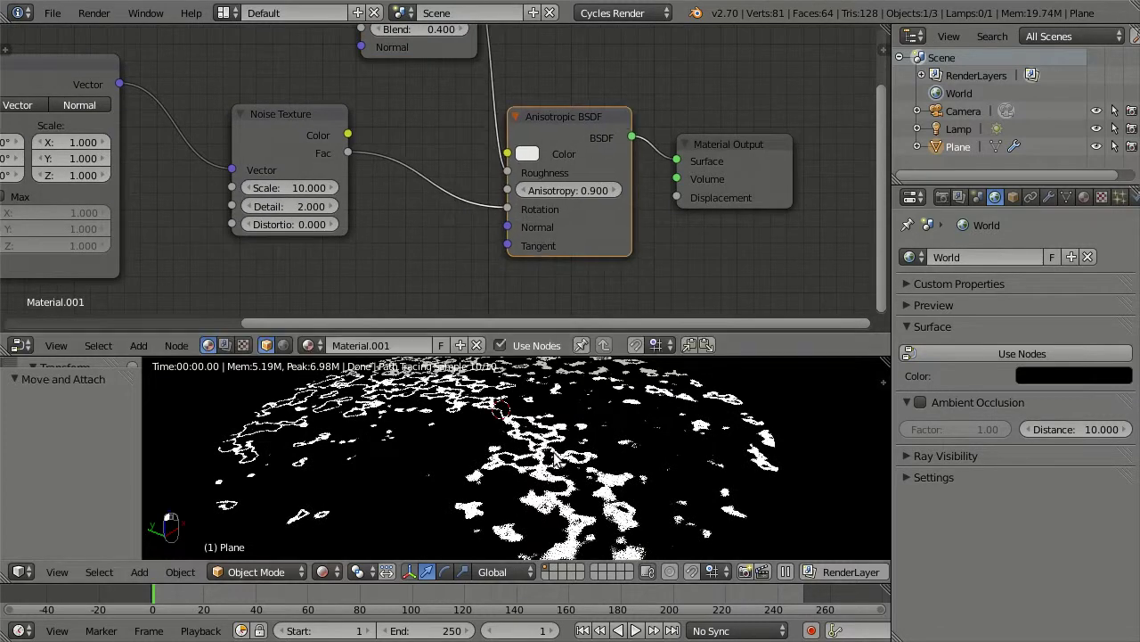
{"action": "left_click_drag", "start_coordinate": [539, 439], "coordinate": [498, 176]}
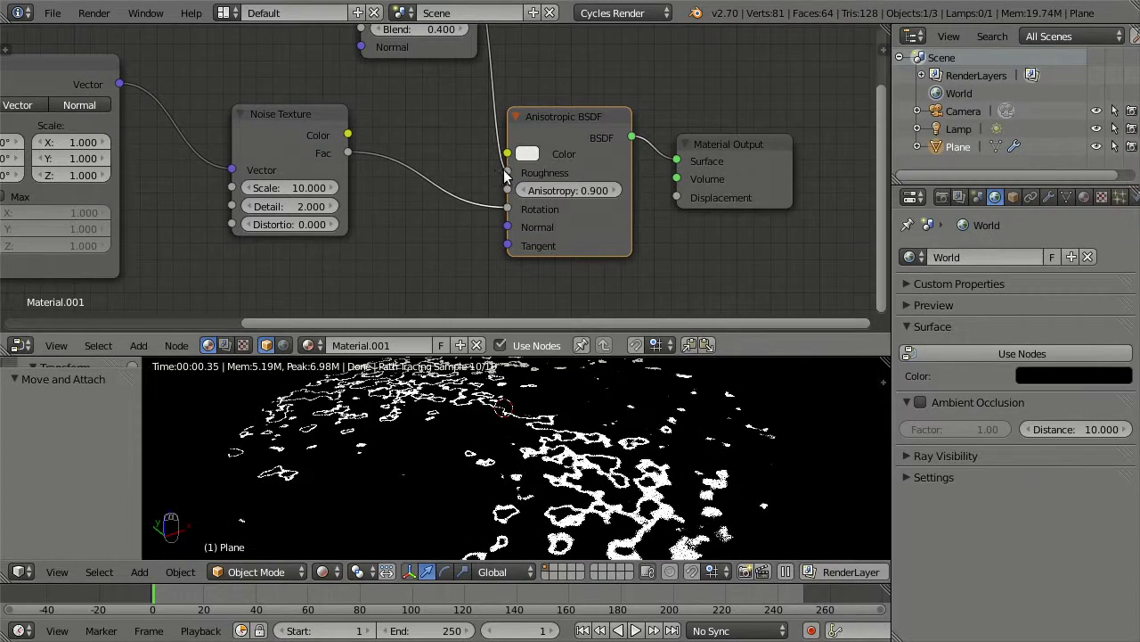
{"action": "left_click_drag", "start_coordinate": [495, 180], "coordinate": [535, 480]}
- Reposition the graph and connect the Layer Weight output into the Anisotropic BSDF roughness
{"action": "middle_click", "coordinate": [536, 480]}
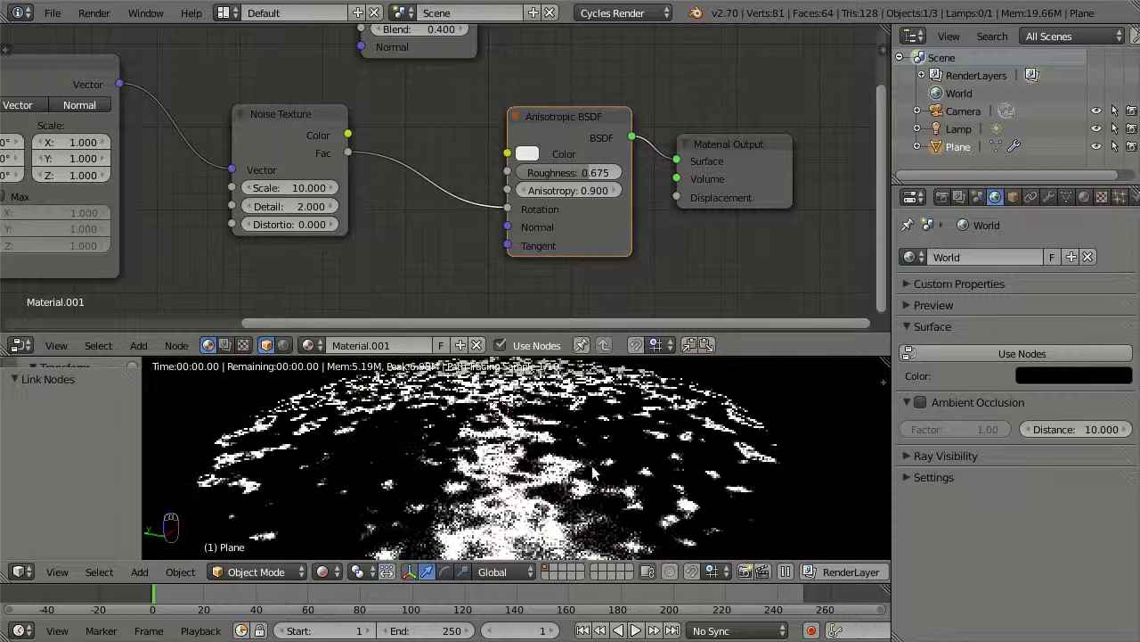
{"action": "left_click_drag", "start_coordinate": [547, 502], "coordinate": [568, 496]}
{"action": "left_click_drag", "start_coordinate": [556, 493], "coordinate": [535, 471]}
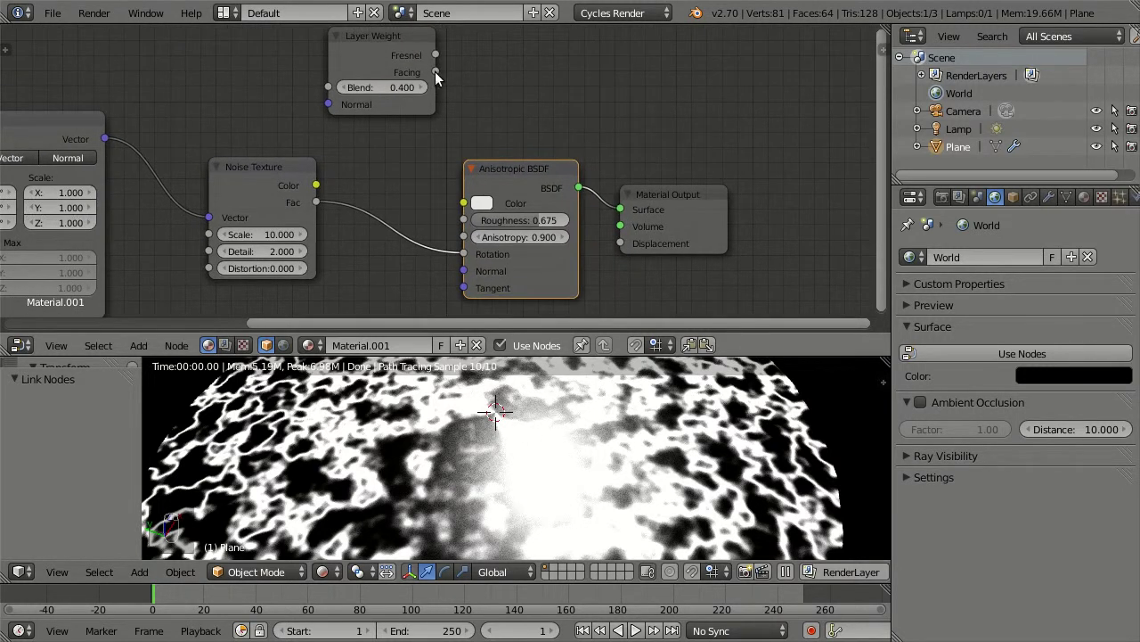
{"action": "left_click_drag", "start_coordinate": [435, 62], "coordinate": [466, 223]}
- Set the Anisotropic BSDF colour to red (R 0.8, G 0.015, B 0)
{"action": "left_click_drag", "start_coordinate": [523, 460], "coordinate": [515, 458]}
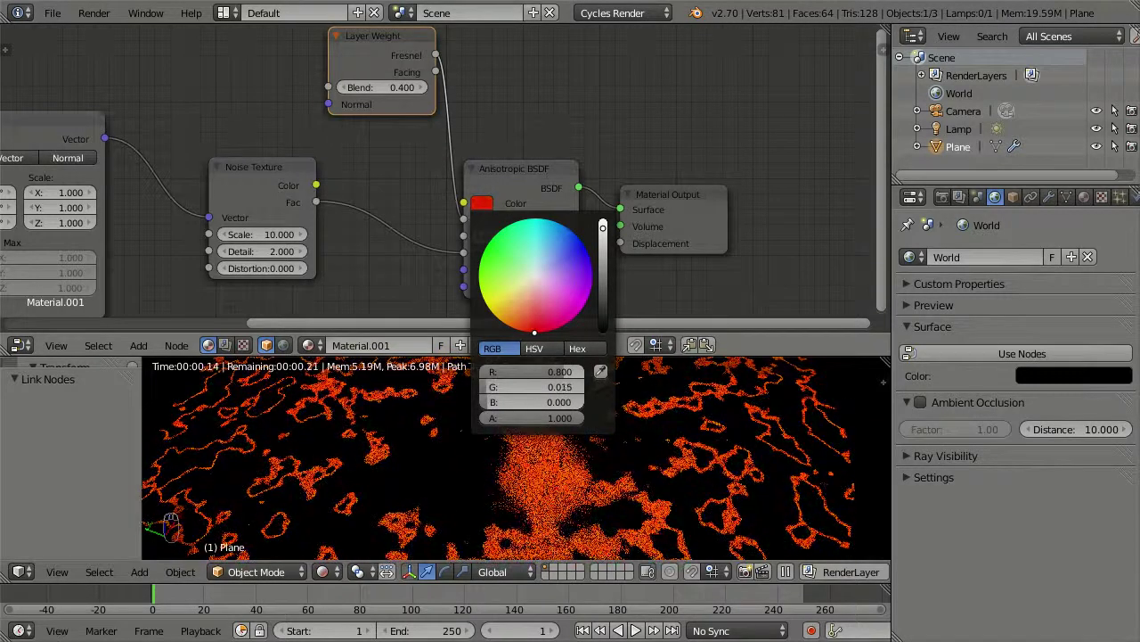
{"action": "left_click_drag", "start_coordinate": [523, 520], "coordinate": [516, 474]}
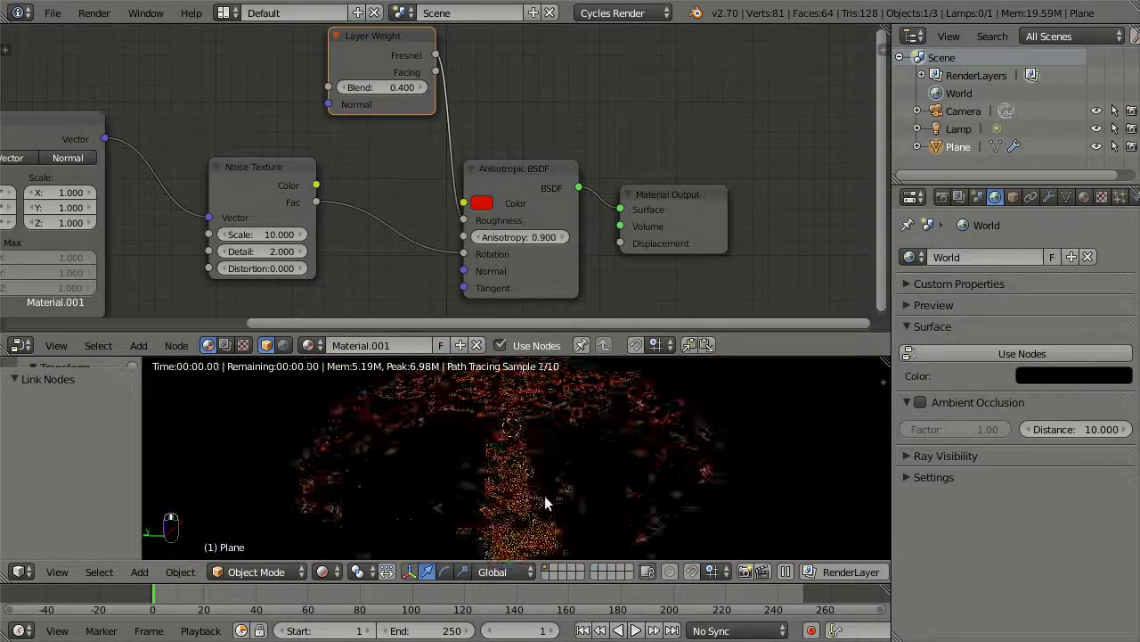
{"action": "left_click_drag", "start_coordinate": [588, 505], "coordinate": [563, 471]}
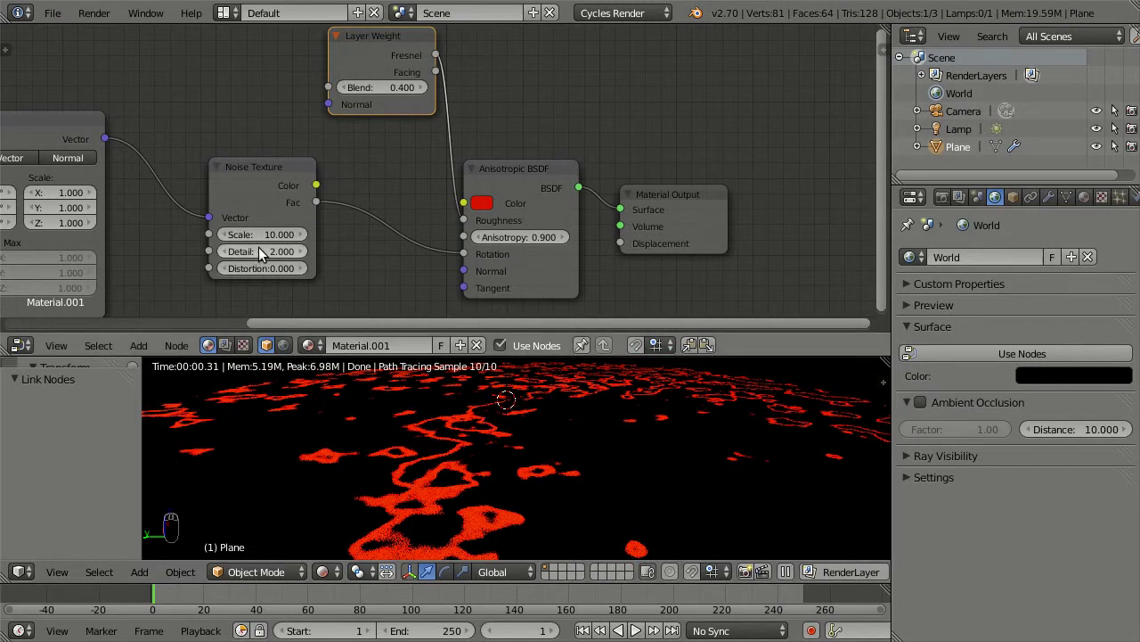
{"action": "left_click_drag", "start_coordinate": [342, 252], "coordinate": [286, 232]}
- Set Noise Texture Detail to 0 with Distortion 0 so the streaks render as clean glowing rings
{"action": "left_click_drag", "start_coordinate": [287, 232], "coordinate": [294, 233]}
{"action": "left_click_drag", "start_coordinate": [458, 457], "coordinate": [359, 503]}
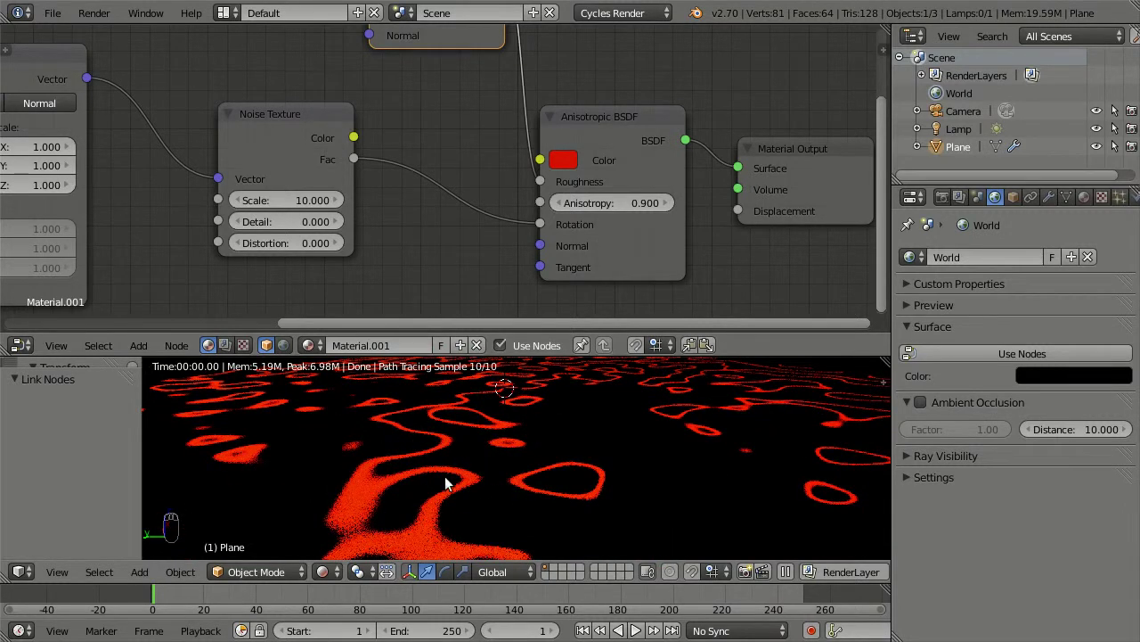
{"action": "left_click_drag", "start_coordinate": [272, 231], "coordinate": [280, 268]}
{"action": "left_click_drag", "start_coordinate": [440, 522], "coordinate": [312, 227]}
{"action": "left_click_drag", "start_coordinate": [311, 228], "coordinate": [302, 255]}
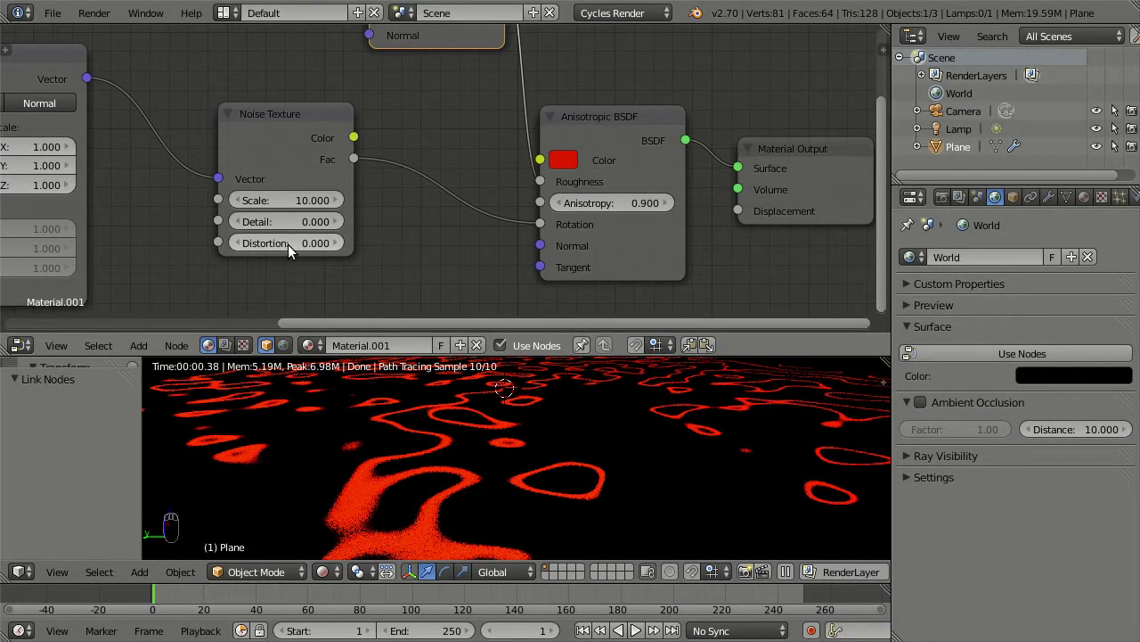
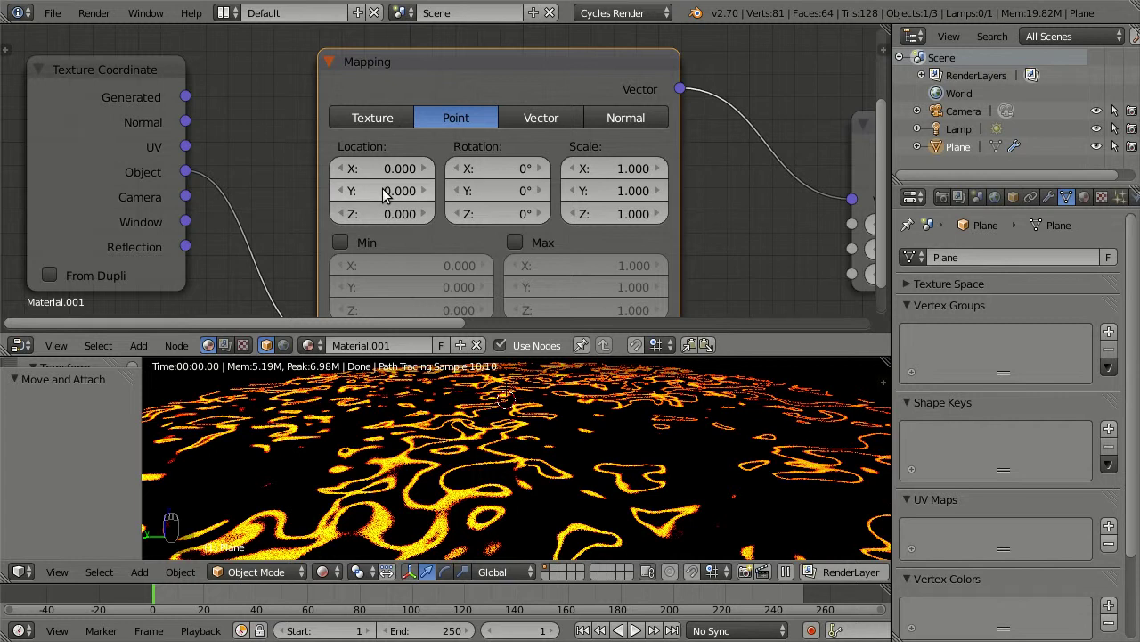
- Keyframe Mapping Location at 0 on frame 1 and 1.000 on frame 250, then scrub to preview
{"action": "key", "text": "i"}
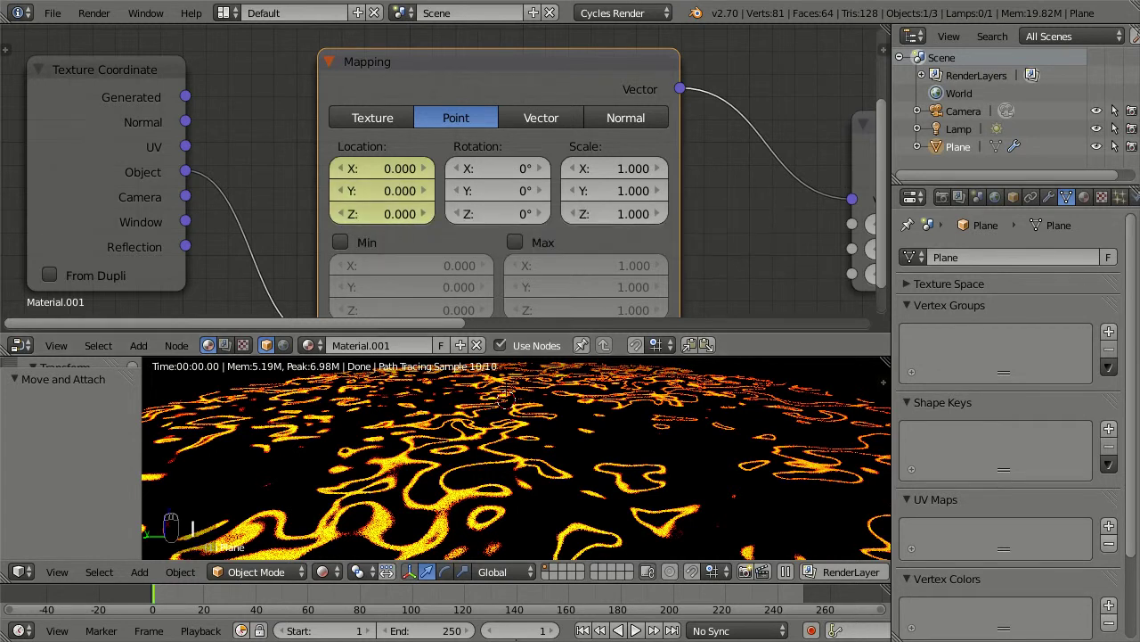
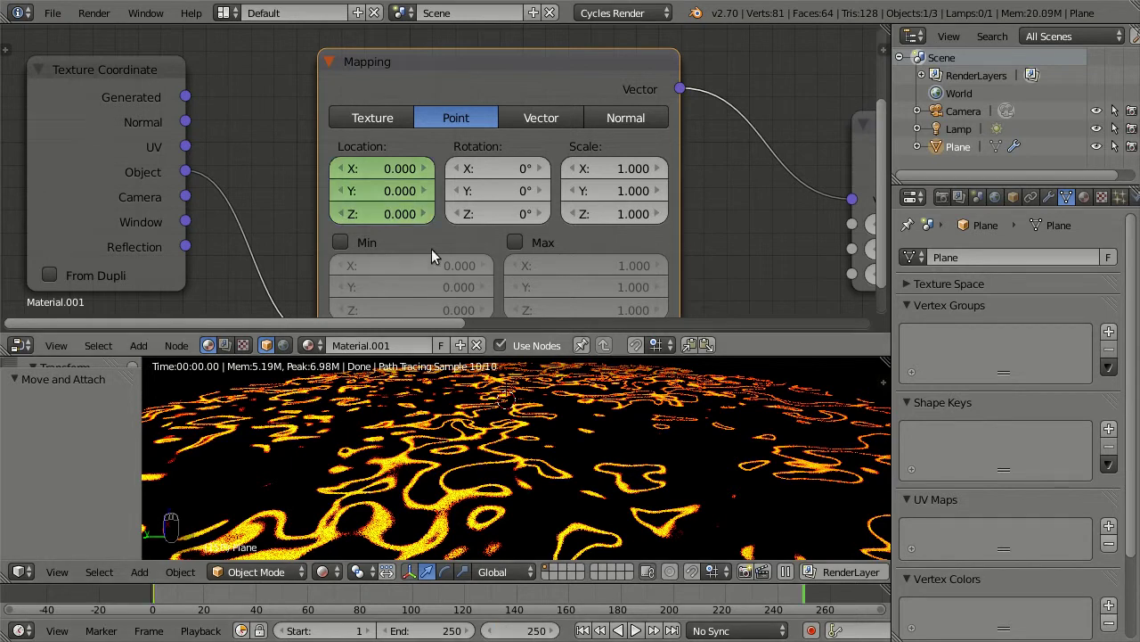
{"action": "left_click_drag", "start_coordinate": [399, 173], "coordinate": [403, 196]}
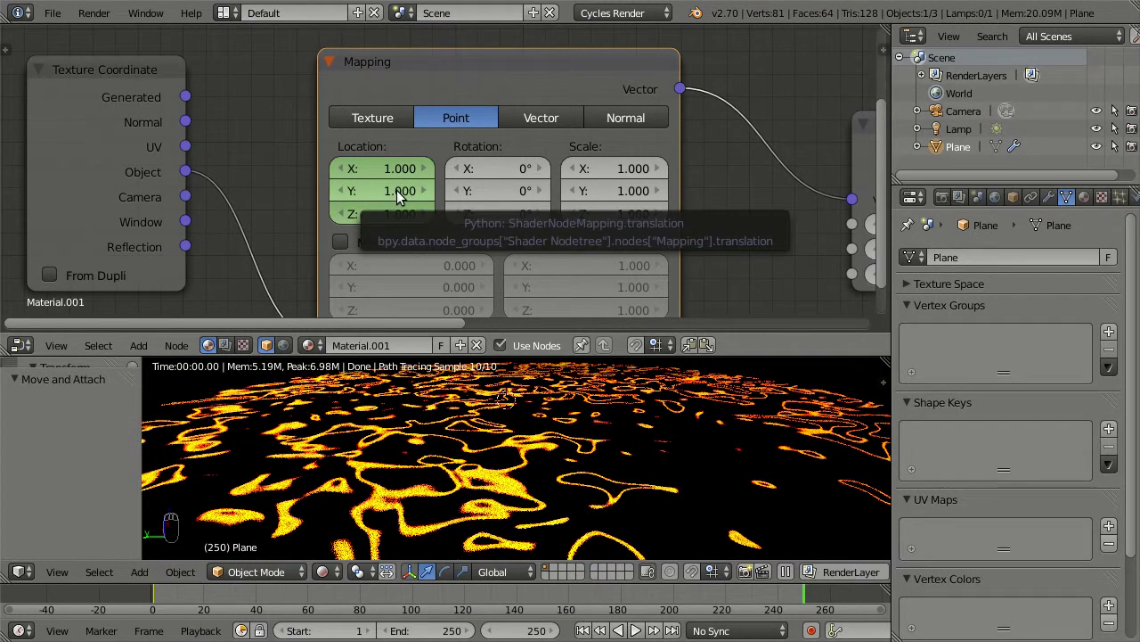
{"action": "key", "text": "|"}
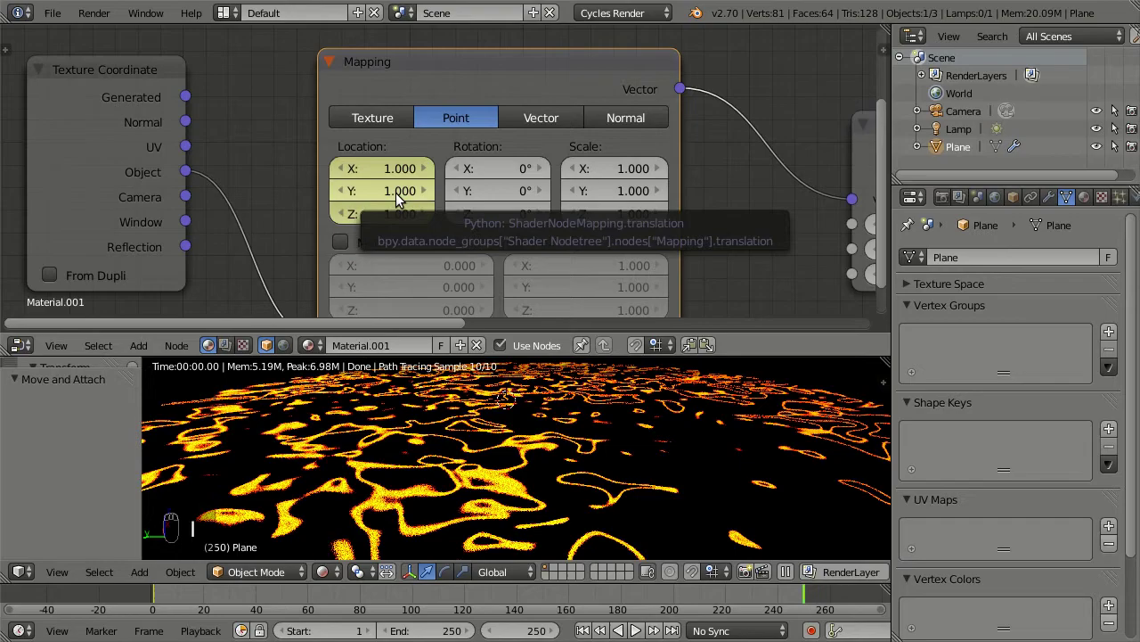
{"action": "left_click_drag", "start_coordinate": [166, 603], "coordinate": [325, 610]}
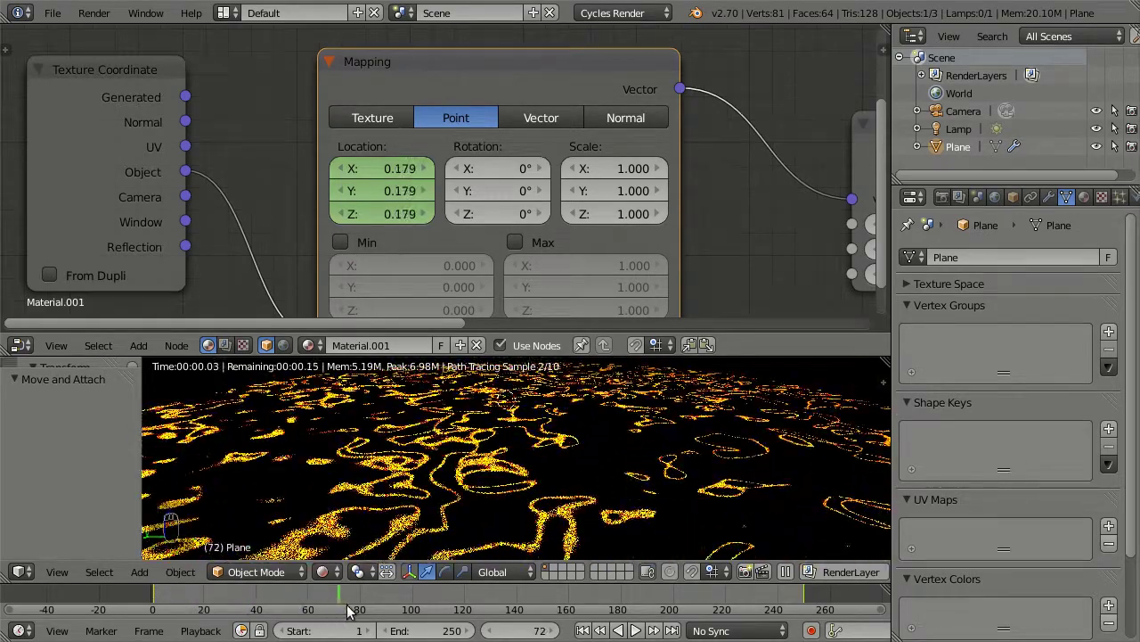
- Maximize the preview, step through frames to watch the streaks move, then restore the layout
{"action": "key", "text": "ctrl+Up"}
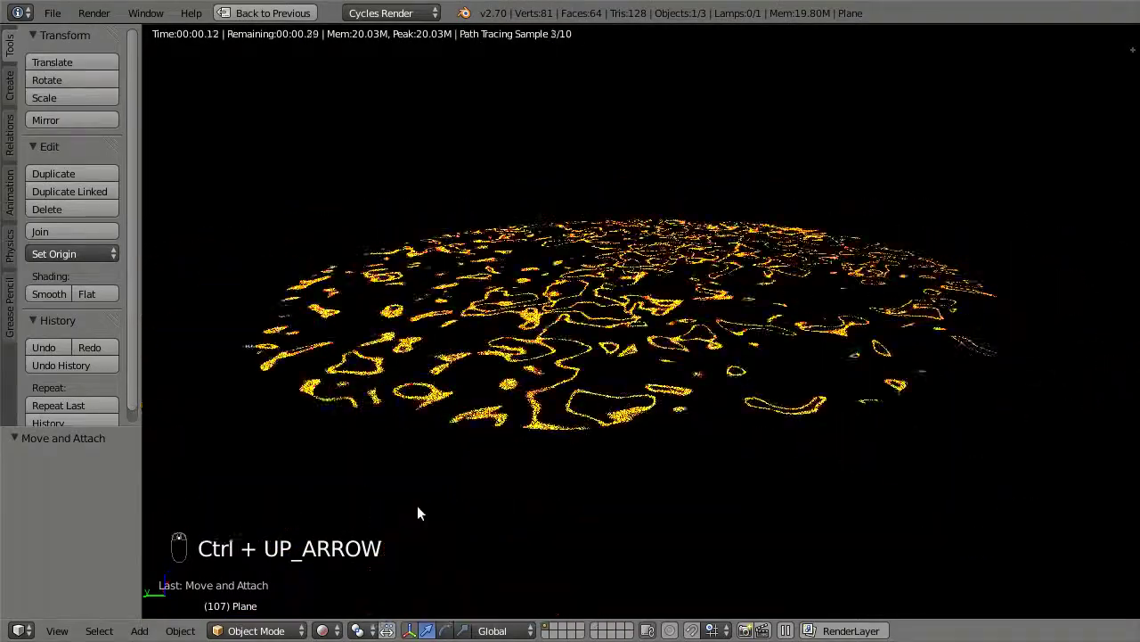
{"action": "key", "text": "Right"}
{"action": "key", "text": "Right"}
{"action": "key", "text": "Right"}
{"action": "key", "text": "Right"}
{"action": "key", "text": "Right"}
{"action": "key", "text": "Right"}
{"action": "key", "text": "Right"}
{"action": "key", "text": "Right"}
{"action": "key", "text": "Right"}
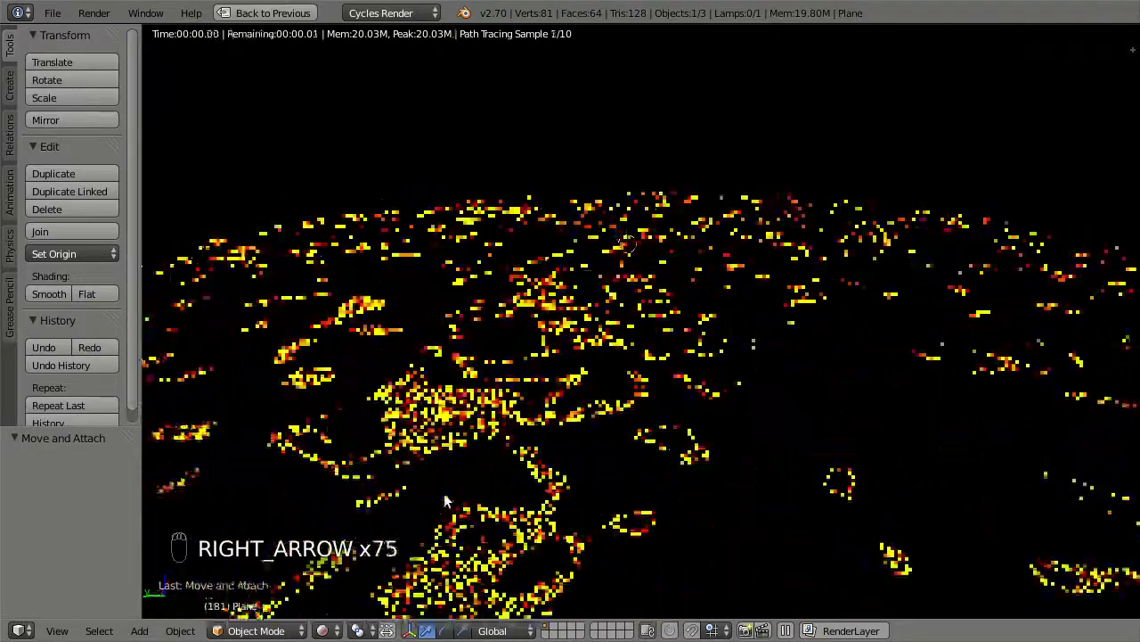
{"action": "key", "text": "Left"}
{"action": "key", "text": "Left"}
{"action": "key", "text": "Left"}
{"action": "key", "text": "Escape"}
{"action": "key", "text": "Escape"}
{"action": "key", "text": "ctrl+Up"}
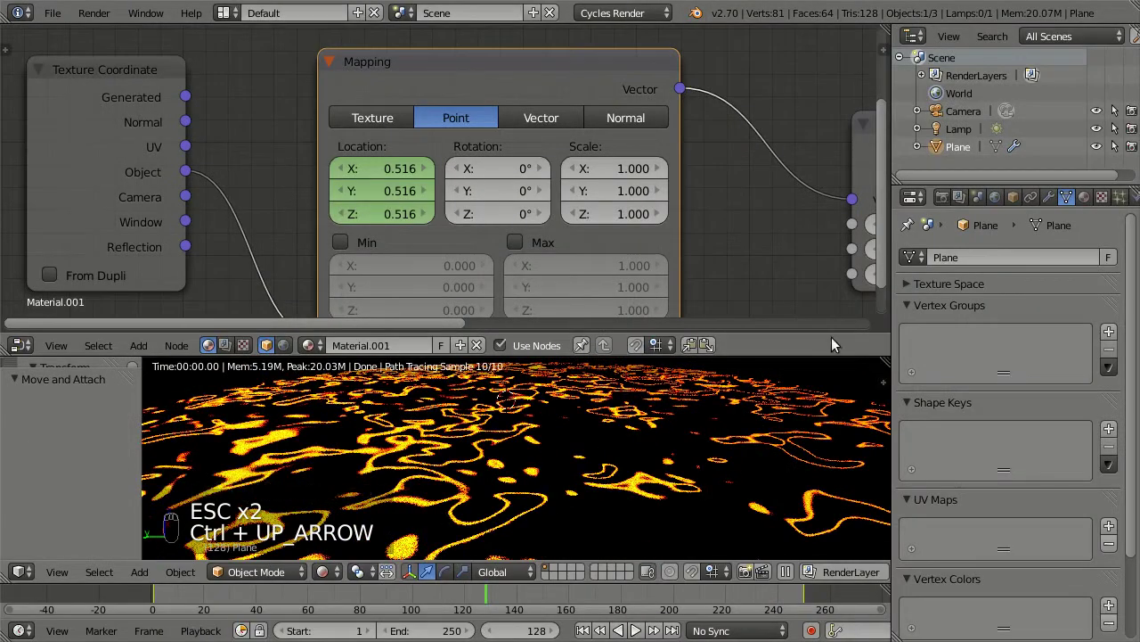